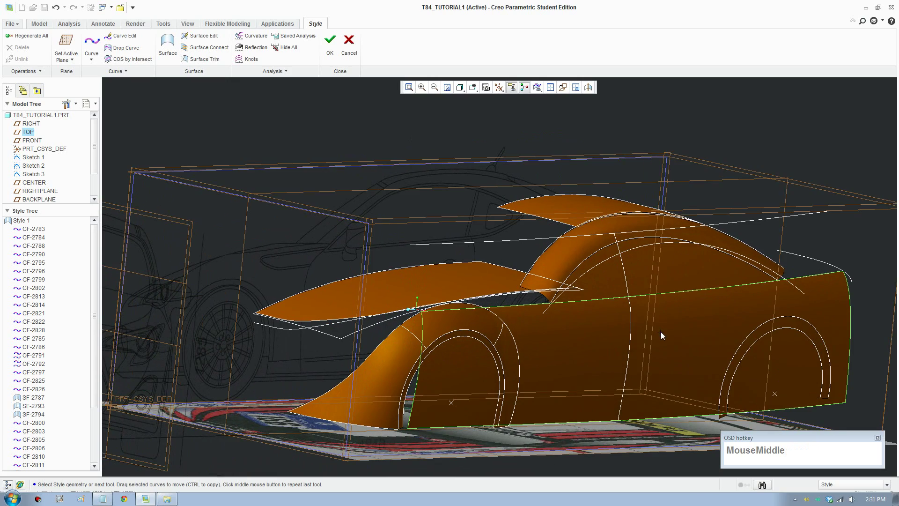
Step: Orbit along the side body surface, then switch to the Toyota_86.jpg reference photo
{"action": "left_click_drag", "start_coordinate": [764, 335], "coordinate": [643, 307]}
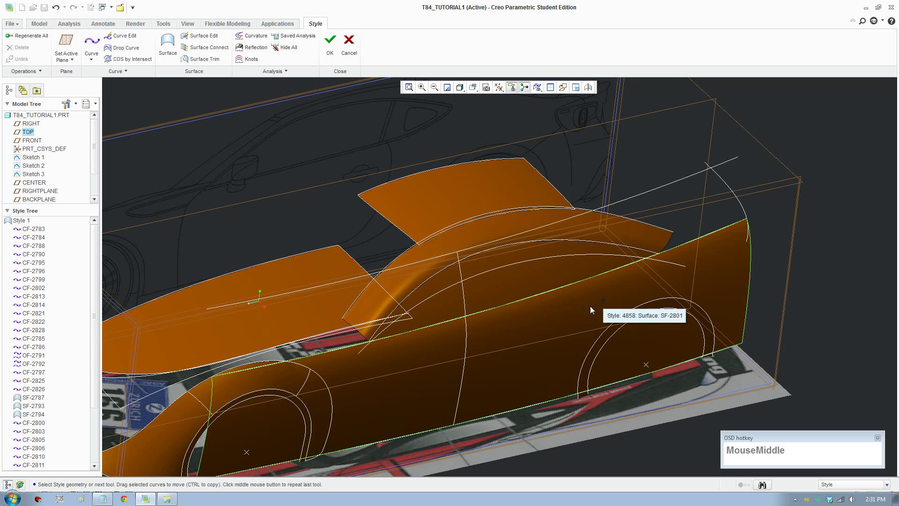
{"action": "key", "text": "F8"}
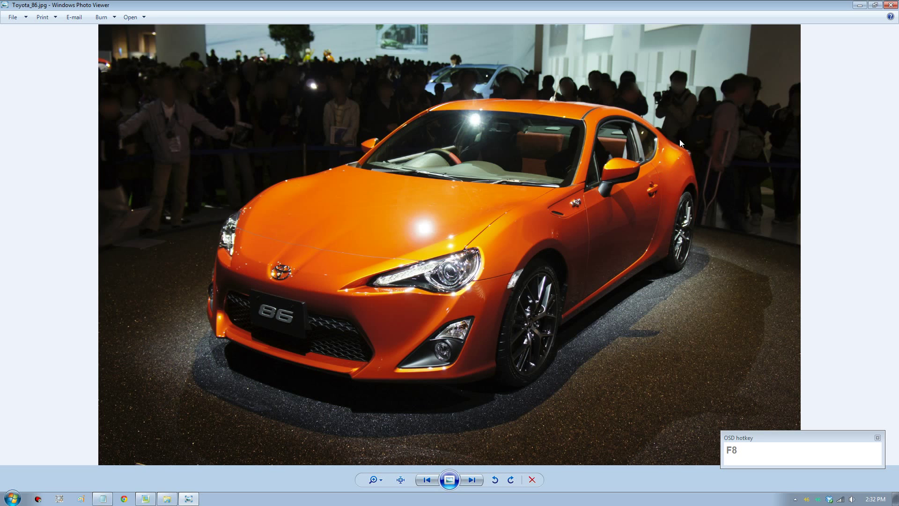
Step: Zoom into the Toyota 86 photo around the front and side body to study it
{"action": "scroll", "scroll_direction": "down", "scroll_amount": 3}
{"action": "left_click", "coordinate": [555, 239]}
{"action": "scroll", "scroll_direction": "up", "scroll_amount": 3}
{"action": "scroll", "scroll_direction": "down", "scroll_amount": 3}
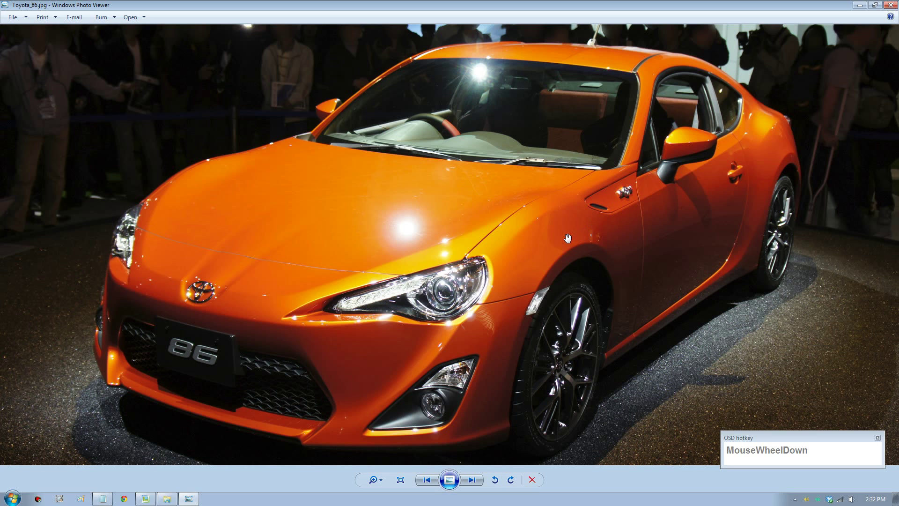
{"action": "scroll", "scroll_direction": "up", "scroll_amount": 3}
{"action": "scroll", "scroll_direction": "down", "scroll_amount": 3}
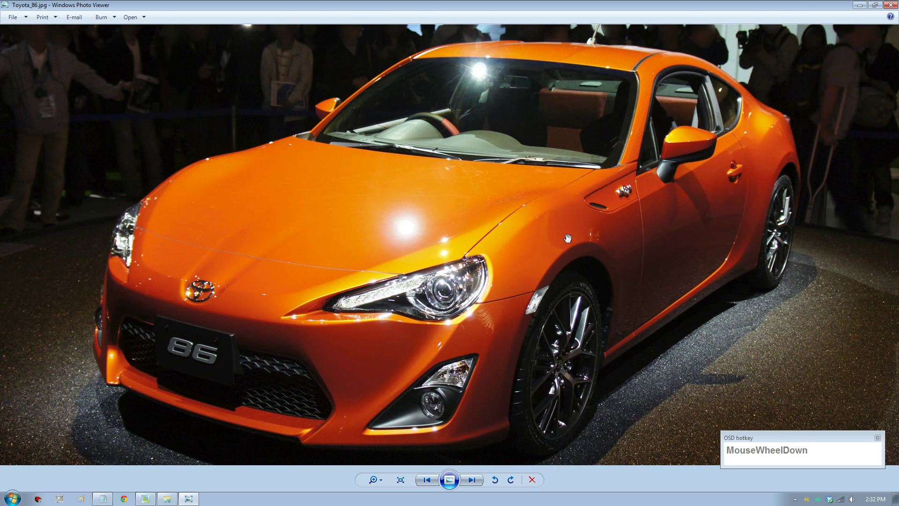
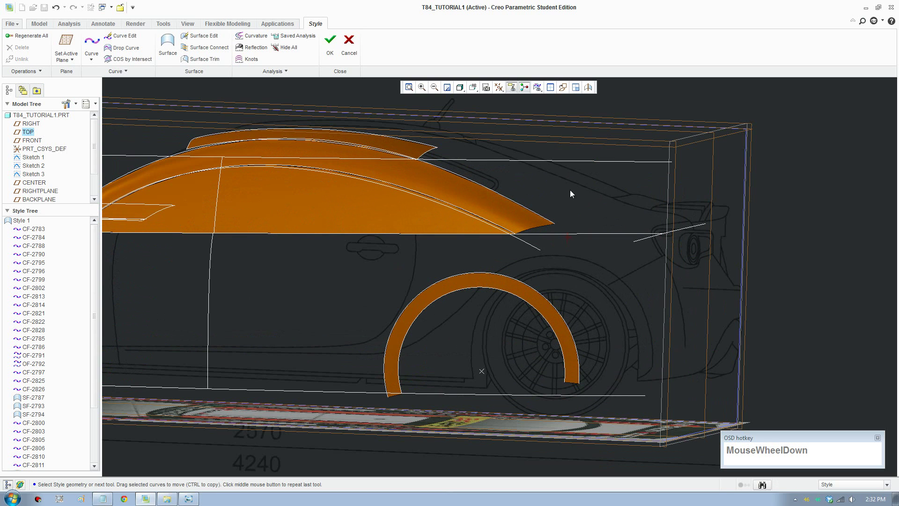
Step: Sketch new style curve CF-2833 across the rear quarter from the door toward the tail light
{"action": "left_click", "coordinate": [476, 91]}
{"action": "scroll", "scroll_direction": "down", "scroll_amount": 3}
{"action": "left_click", "coordinate": [495, 156]}
{"action": "scroll", "scroll_direction": "down", "scroll_amount": 3}
{"action": "left_click", "coordinate": [499, 191]}
{"action": "left_click_drag", "start_coordinate": [472, 188], "coordinate": [517, 337]}
{"action": "left_click", "coordinate": [517, 337]}
{"action": "left_click", "coordinate": [545, 157]}
{"action": "scroll", "scroll_direction": "up", "scroll_amount": 3}
{"action": "left_click", "coordinate": [354, 115]}
Step: Finish the rear quarter curve and select it for Curve Edit
{"action": "right_click", "coordinate": [348, 120]}
{"action": "left_click", "coordinate": [388, 225]}
{"action": "scroll", "scroll_direction": "down", "scroll_amount": 3}
{"action": "middle_click", "coordinate": [628, 234]}
{"action": "scroll", "scroll_direction": "down", "scroll_amount": 3}
{"action": "left_click_drag", "start_coordinate": [94, 43], "coordinate": [511, 248]}
{"action": "scroll", "scroll_direction": "up", "scroll_amount": 3}
{"action": "left_click", "coordinate": [189, 52]}
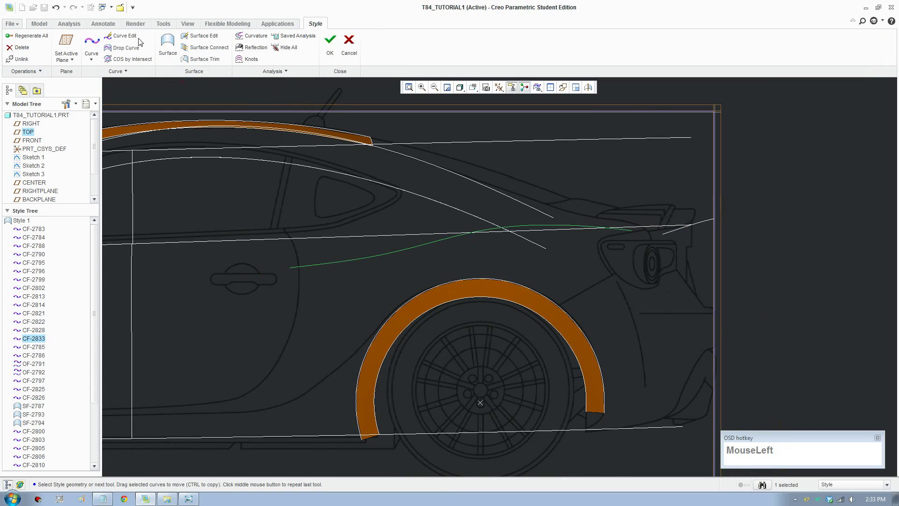
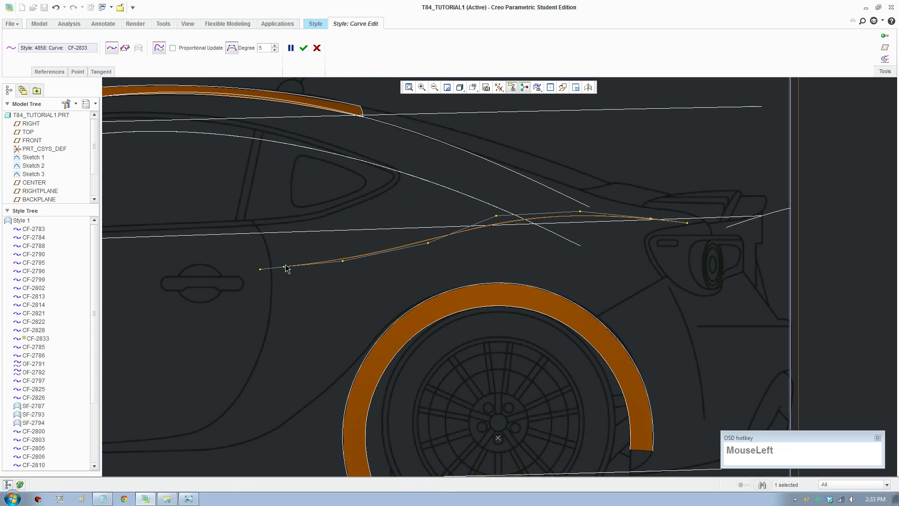
Step: Make the rear quarter curve degree 5 and drag its points along the shoulder line toward the tail light
{"action": "left_click_drag", "start_coordinate": [288, 270], "coordinate": [319, 318]}
{"action": "left_click", "coordinate": [320, 318]}
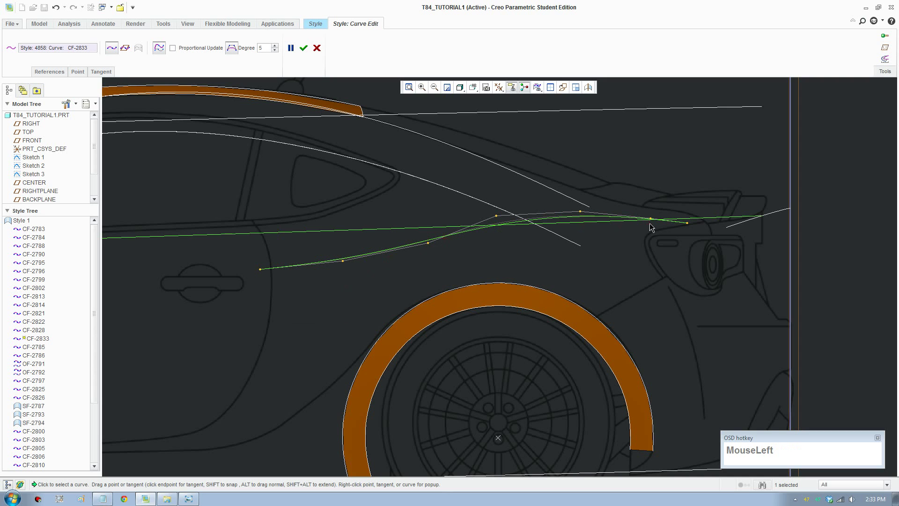
{"action": "right_click", "coordinate": [655, 223]}
{"action": "left_click", "coordinate": [668, 266]}
{"action": "scroll", "scroll_direction": "up", "scroll_amount": 3}
{"action": "middle_click", "coordinate": [697, 276]}
{"action": "scroll", "scroll_direction": "down", "scroll_amount": 3}
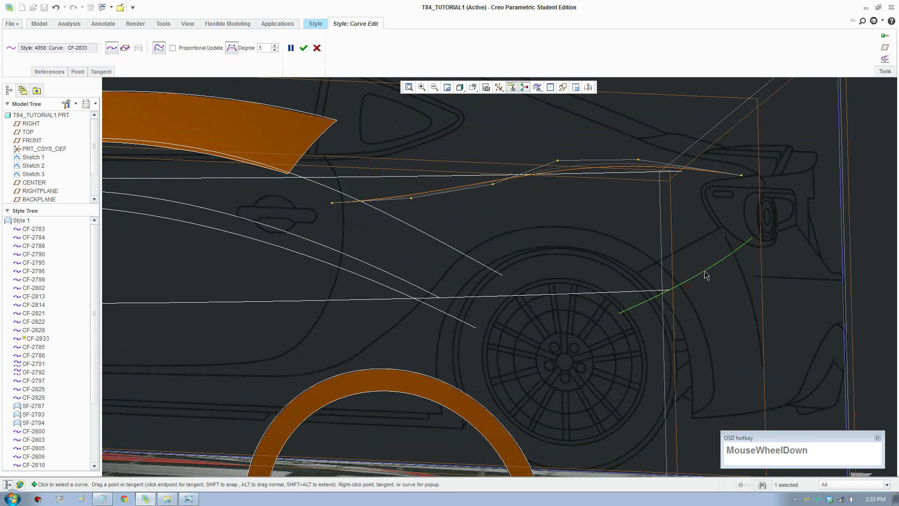
{"action": "scroll", "scroll_direction": "up", "scroll_amount": 3}
{"action": "left_click_drag", "start_coordinate": [713, 253], "coordinate": [489, 98]}
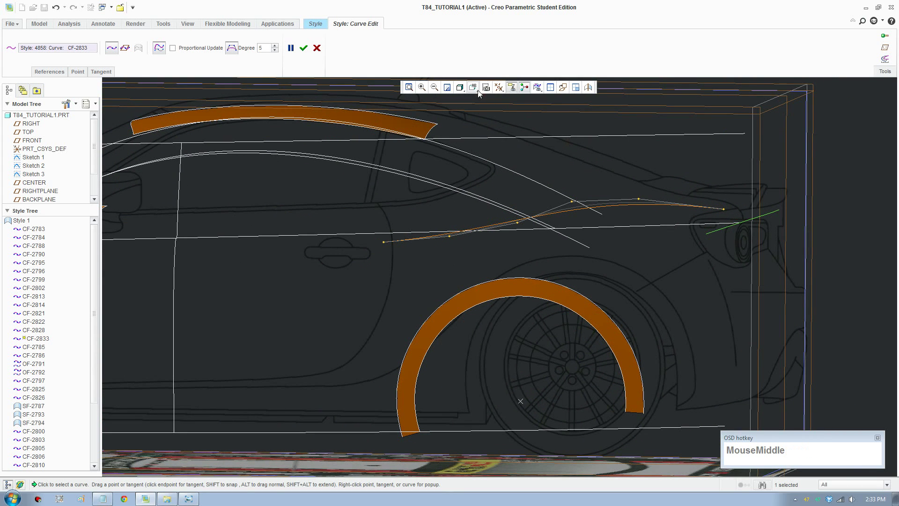
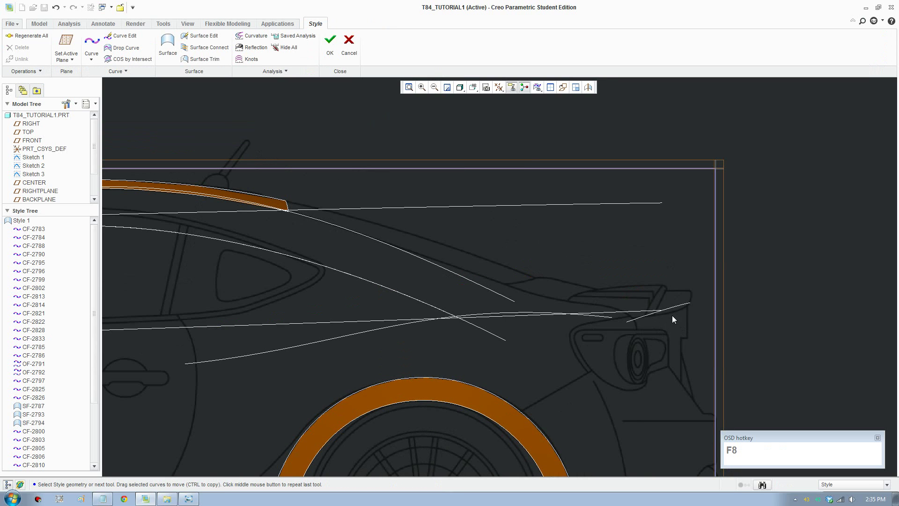
Step: Edit tail-light curve CF-2796 and pull its endpoint onto the end of CF-2833
{"action": "left_click", "coordinate": [679, 310]}
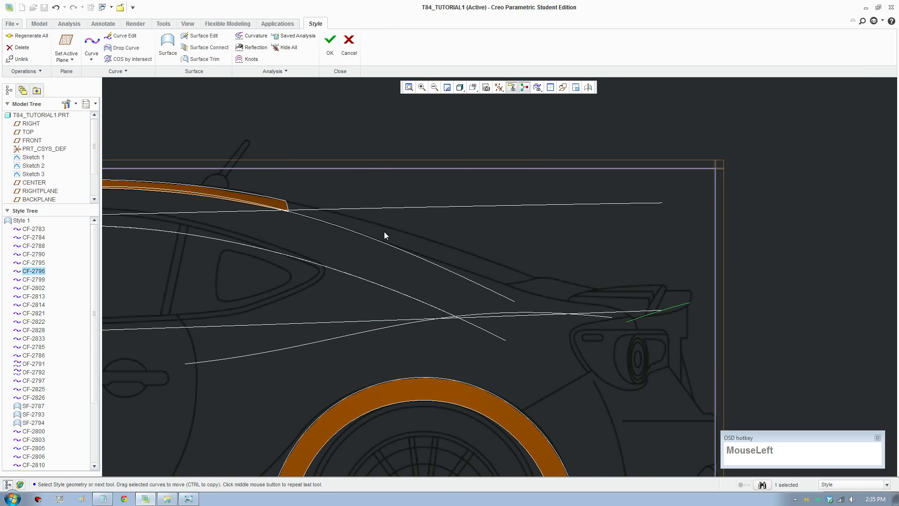
{"action": "scroll", "scroll_direction": "down", "scroll_amount": 3}
{"action": "left_click", "coordinate": [679, 211]}
{"action": "scroll", "scroll_direction": "down", "scroll_amount": 3}
{"action": "left_click_drag", "start_coordinate": [130, 38], "coordinate": [677, 321]}
{"action": "scroll", "scroll_direction": "down", "scroll_amount": 3}
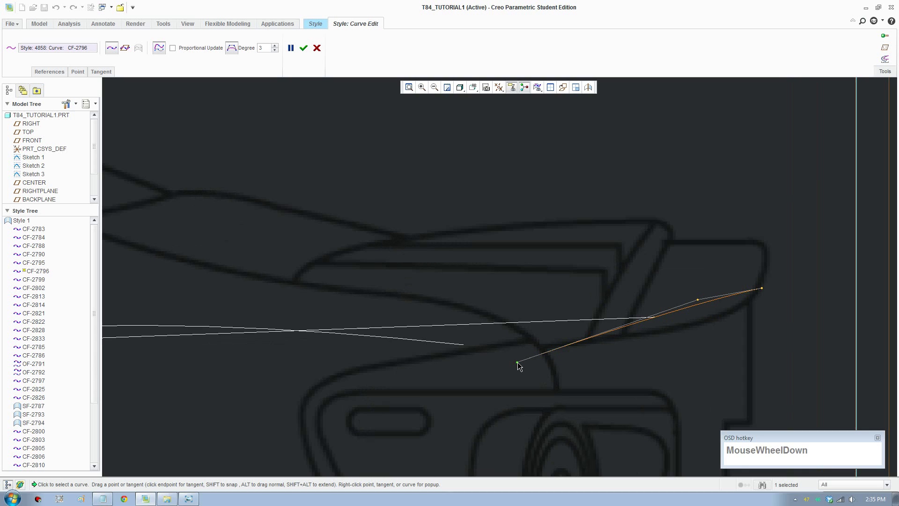
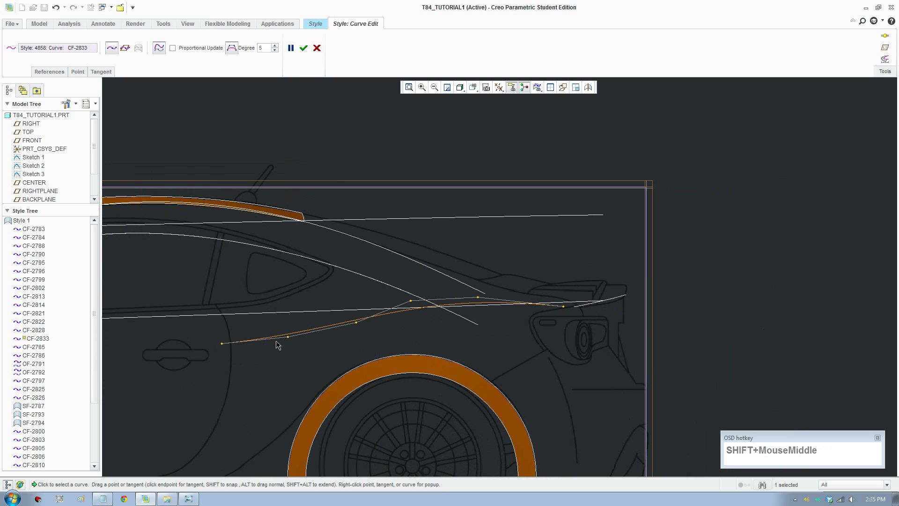
Step: Adjust CF-2833's points and keep its first tangent constraint Natural, checking in 3D
{"action": "left_click_drag", "start_coordinate": [292, 342], "coordinate": [246, 293]}
{"action": "scroll", "scroll_direction": "up", "scroll_amount": 3}
{"action": "left_click", "coordinate": [108, 72]}
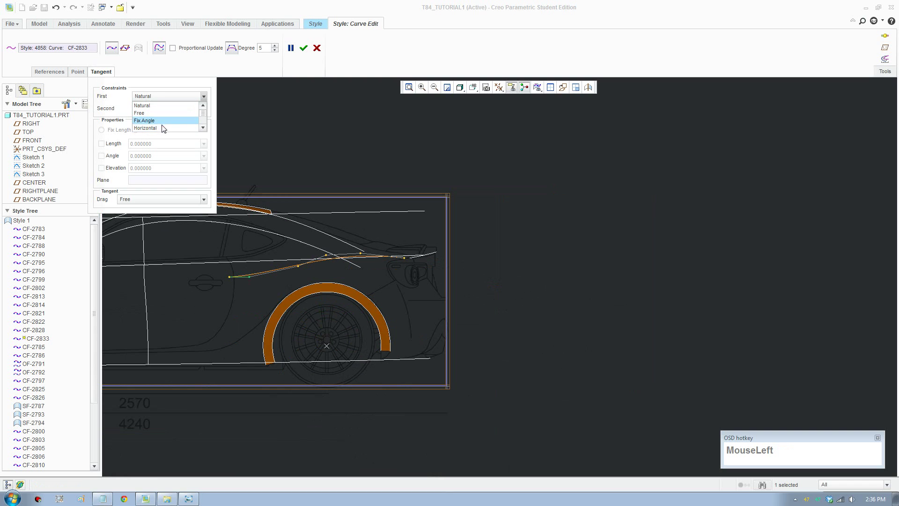
{"action": "scroll", "scroll_direction": "down", "scroll_amount": 3}
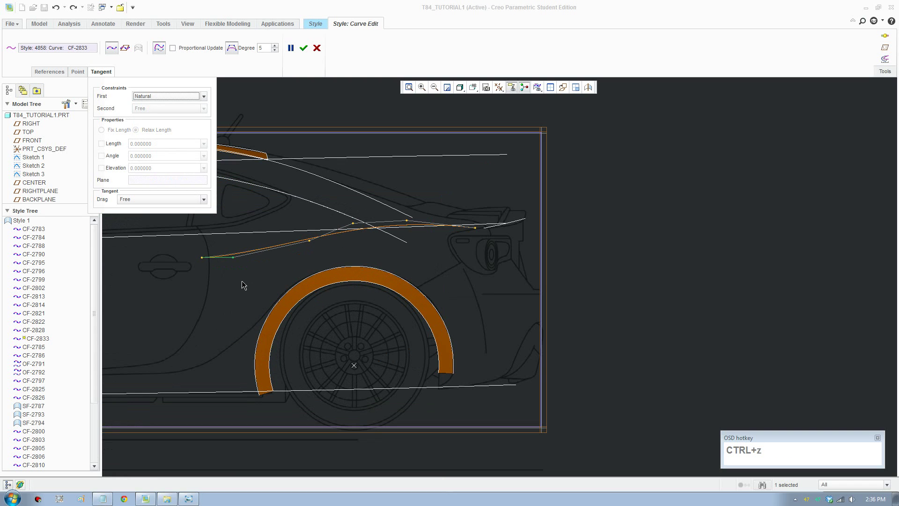
{"action": "left_click_drag", "start_coordinate": [207, 291], "coordinate": [361, 334]}
{"action": "scroll", "scroll_direction": "up", "scroll_amount": 3}
{"action": "middle_click", "coordinate": [334, 359]}
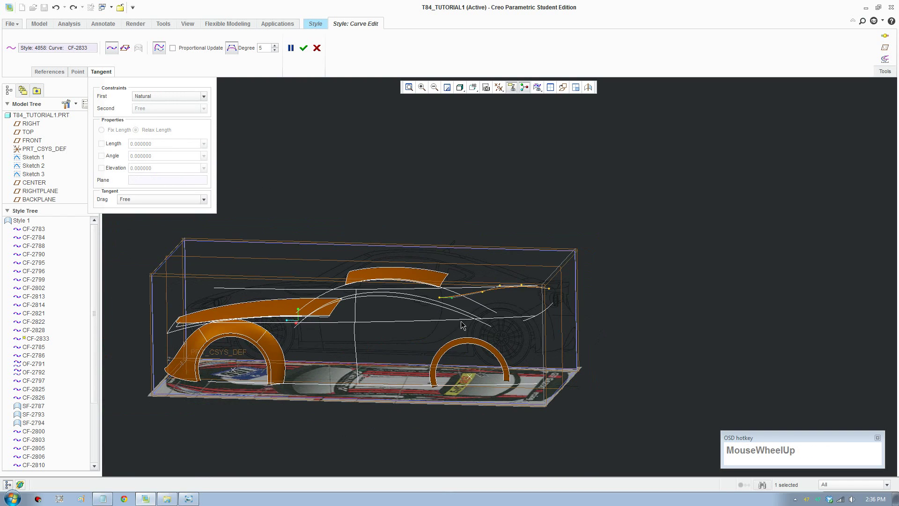
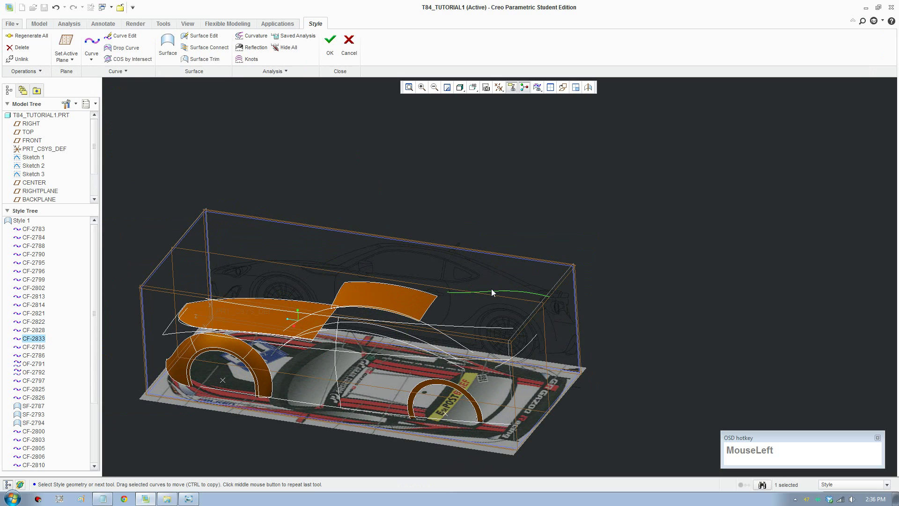
Step: Accept the curve edit and set the TOP view orientation over the car
{"action": "key", "text": "F8"}
{"action": "left_click", "coordinate": [502, 295]}
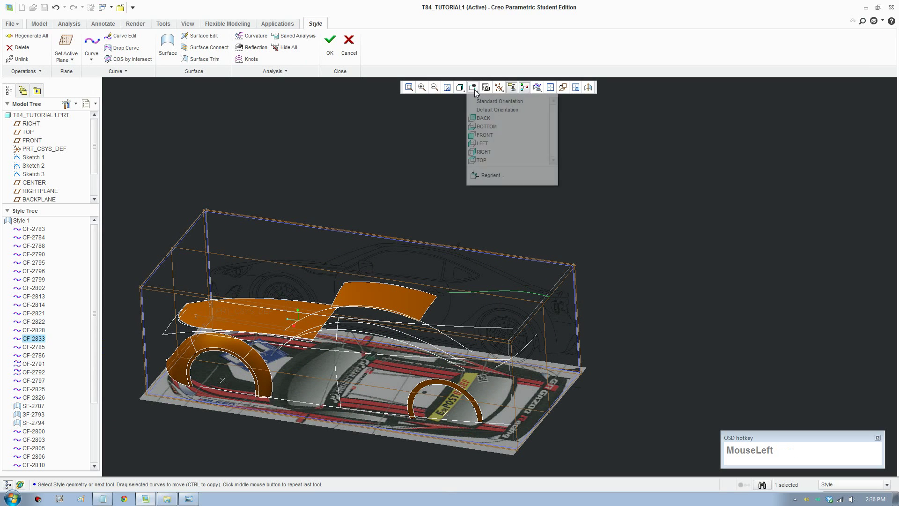
{"action": "scroll", "scroll_direction": "down", "scroll_amount": 3}
{"action": "left_click", "coordinate": [506, 163]}
{"action": "scroll", "scroll_direction": "down", "scroll_amount": 3}
{"action": "middle_click", "coordinate": [541, 201]}
Step: Look through the extra Curve group operations and cancel out of the tool
{"action": "left_click", "coordinate": [133, 77]}
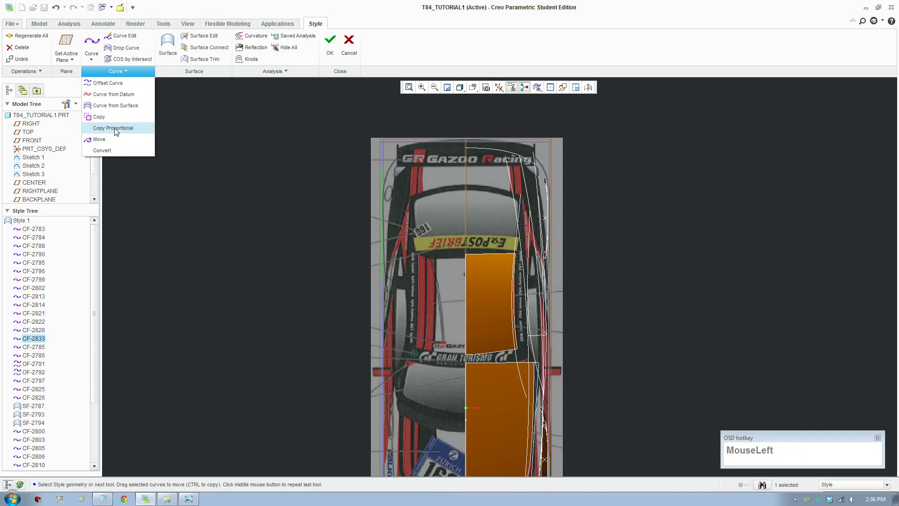
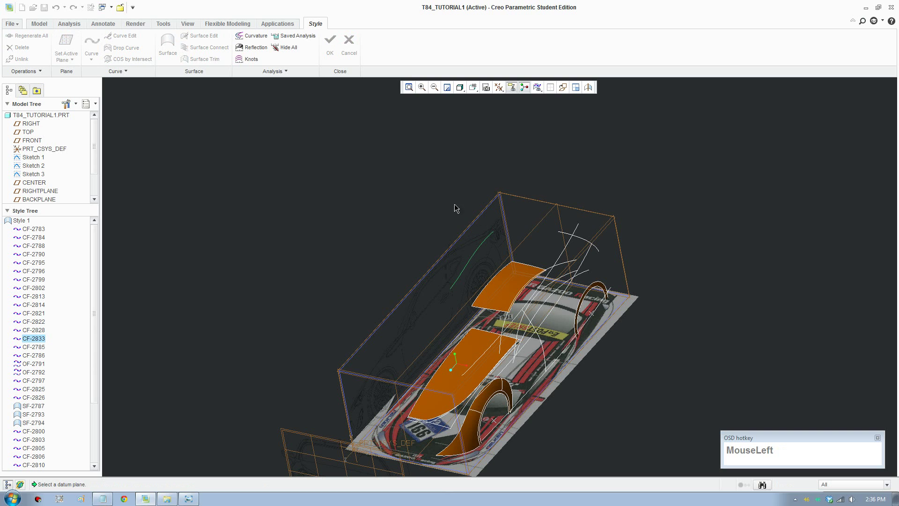
{"action": "scroll", "scroll_direction": "down", "scroll_amount": 3}
{"action": "scroll", "scroll_direction": "up", "scroll_amount": 3}
{"action": "left_click", "coordinate": [562, 358]}
{"action": "scroll", "scroll_direction": "up", "scroll_amount": 3}
Step: Close Style 1 keeping changes, reopen it and bring up CF-2833's tangent constraints in Curve Edit
{"action": "left_click", "coordinate": [332, 51]}
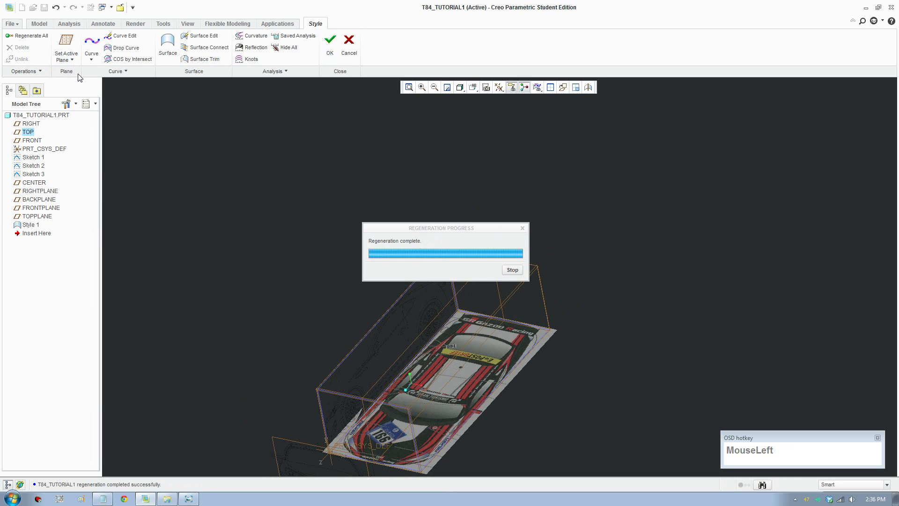
{"action": "right_click", "coordinate": [33, 229]}
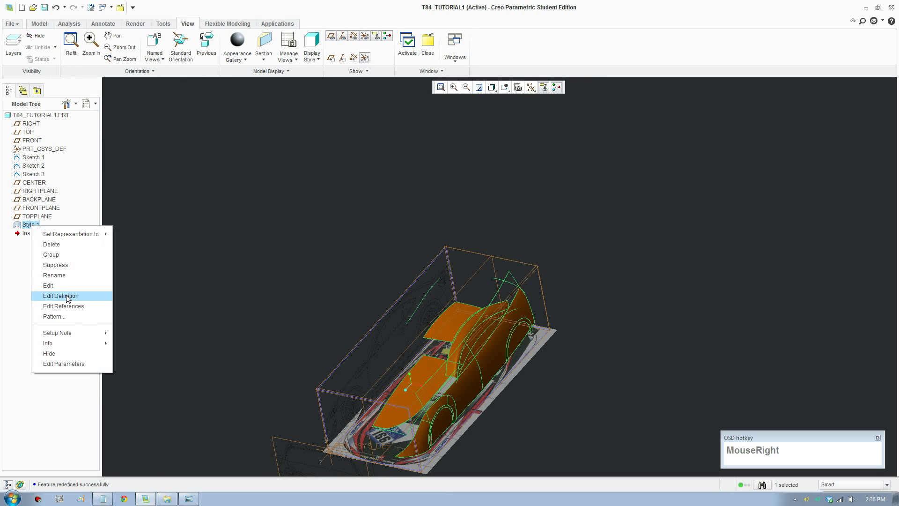
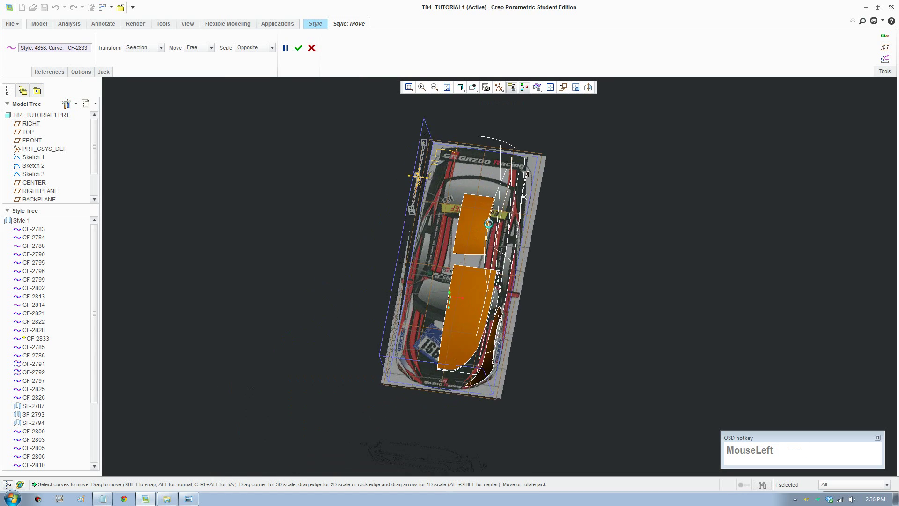
{"action": "scroll", "scroll_direction": "down", "scroll_amount": 3}
{"action": "middle_click", "coordinate": [503, 185]}
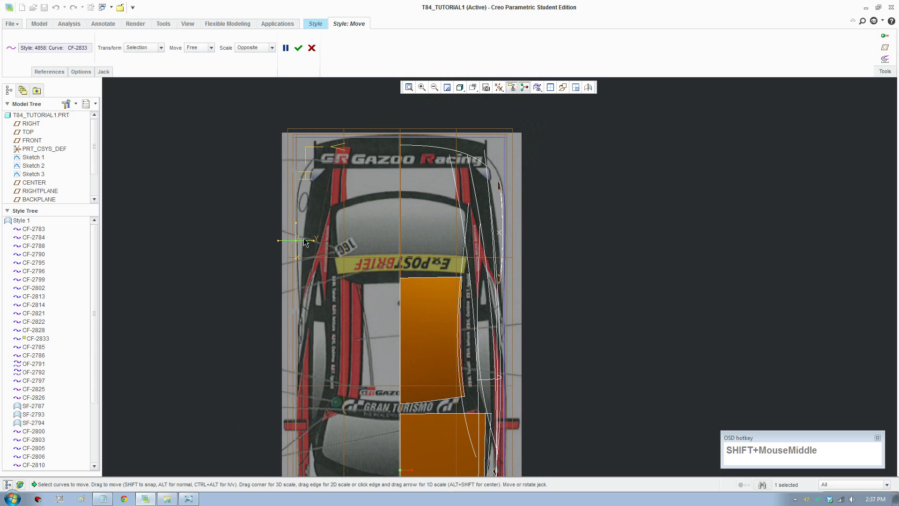
{"action": "left_click_drag", "start_coordinate": [308, 243], "coordinate": [301, 70]}
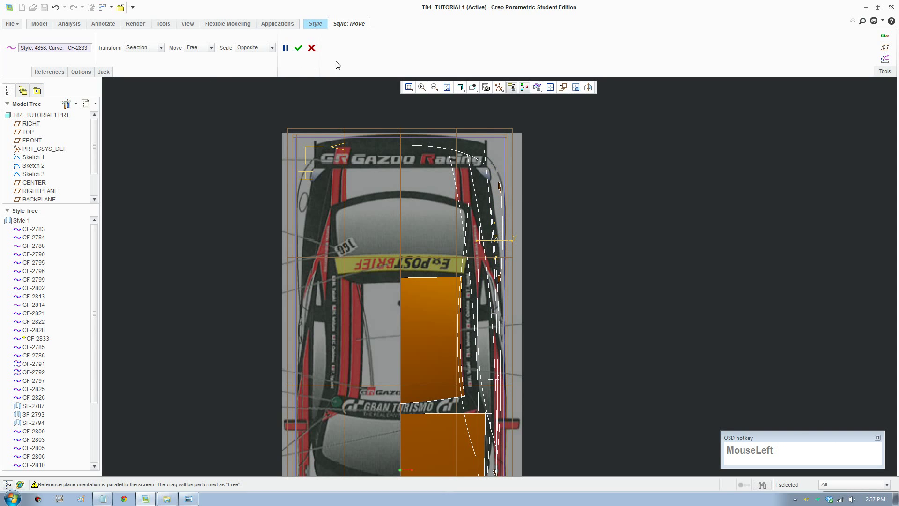
{"action": "scroll", "scroll_direction": "down", "scroll_amount": 3}
{"action": "left_click", "coordinate": [492, 154]}
{"action": "scroll", "scroll_direction": "down", "scroll_amount": 3}
{"action": "left_click", "coordinate": [138, 42]}
{"action": "scroll", "scroll_direction": "down", "scroll_amount": 3}
{"action": "left_click", "coordinate": [462, 325]}
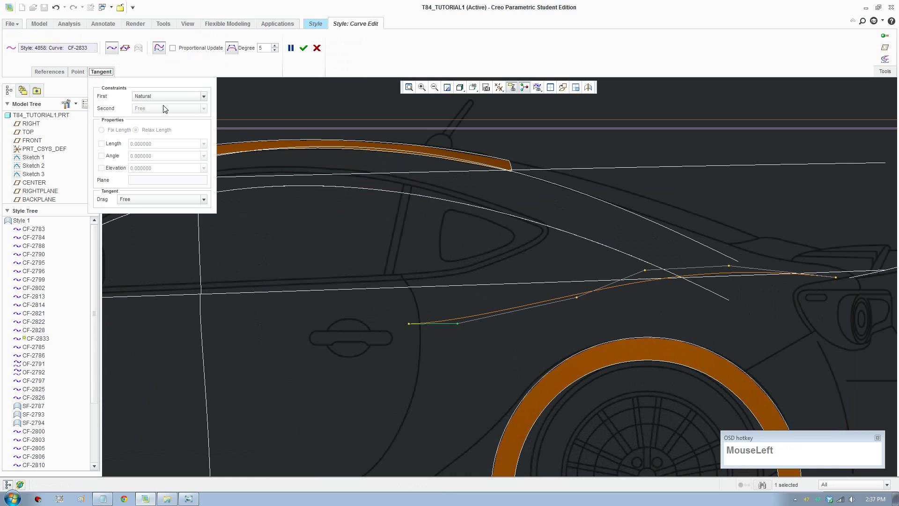
Step: Drag CF-2833's control points along the rear body line over the side image
{"action": "scroll", "scroll_direction": "down", "scroll_amount": 3}
{"action": "scroll", "scroll_direction": "up", "scroll_amount": 3}
{"action": "scroll", "scroll_direction": "down", "scroll_amount": 3}
{"action": "left_click_drag", "start_coordinate": [156, 113], "coordinate": [732, 271]}
{"action": "left_click_drag", "start_coordinate": [739, 271], "coordinate": [657, 258]}
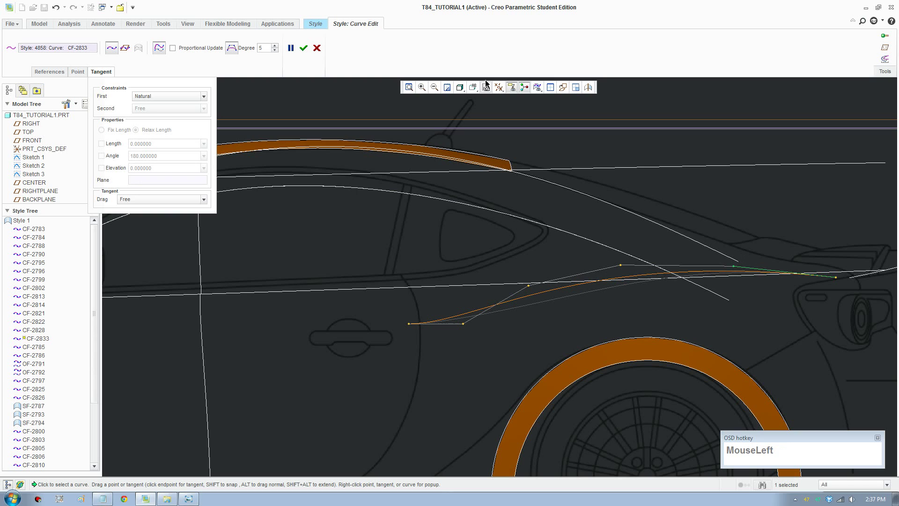
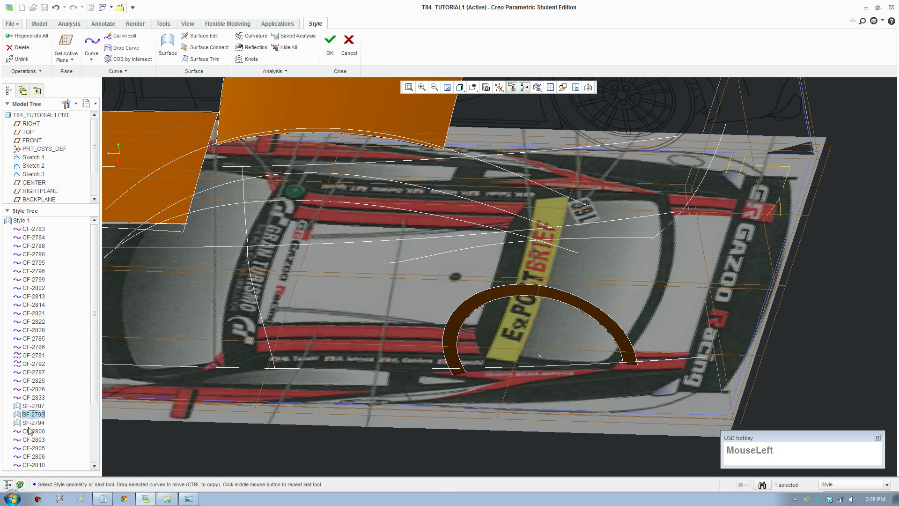
Step: Pick the hidden side surface in the Style Tree and unhide it
{"action": "scroll", "scroll_direction": "down", "scroll_amount": 3}
{"action": "left_click", "coordinate": [25, 402]}
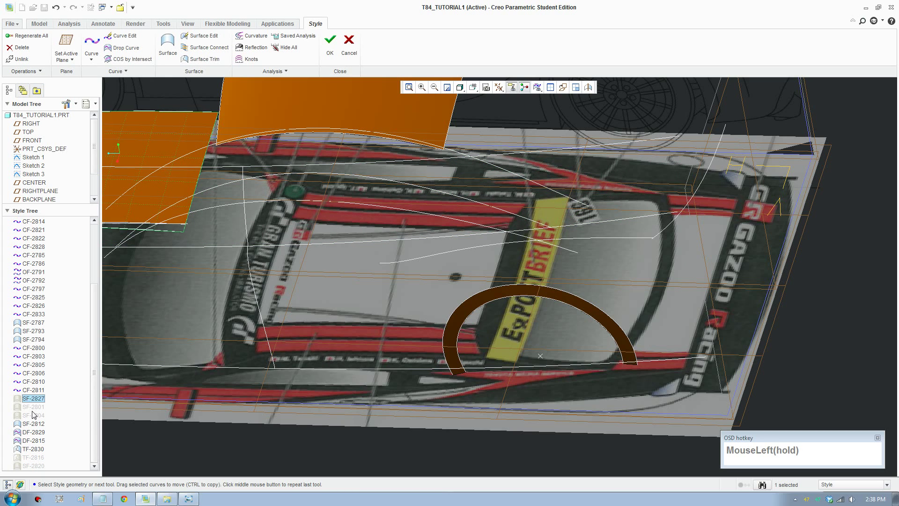
{"action": "right_click", "coordinate": [31, 409]}
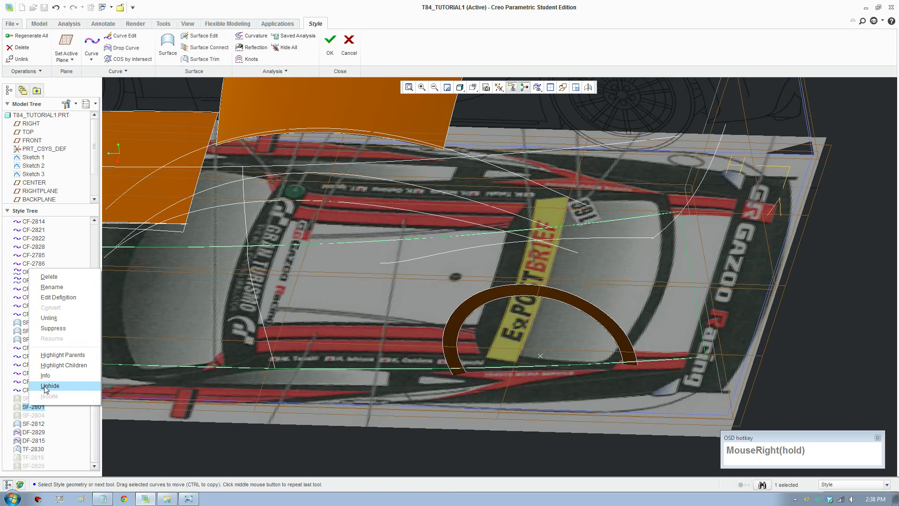
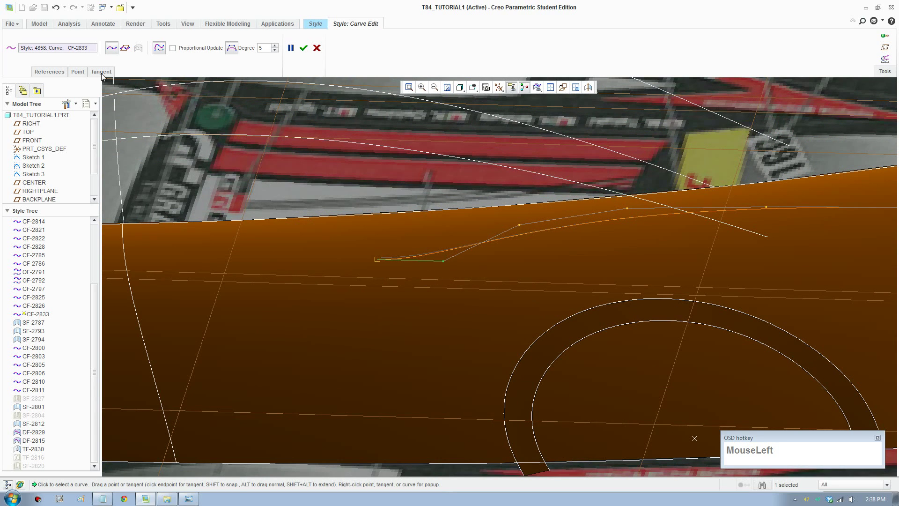
Step: Set CF-2833's first tangent to Surface Curvature, second to Horizontal, and shorten the start tangent to about 142
{"action": "scroll", "scroll_direction": "down", "scroll_amount": 3}
{"action": "left_click", "coordinate": [173, 124]}
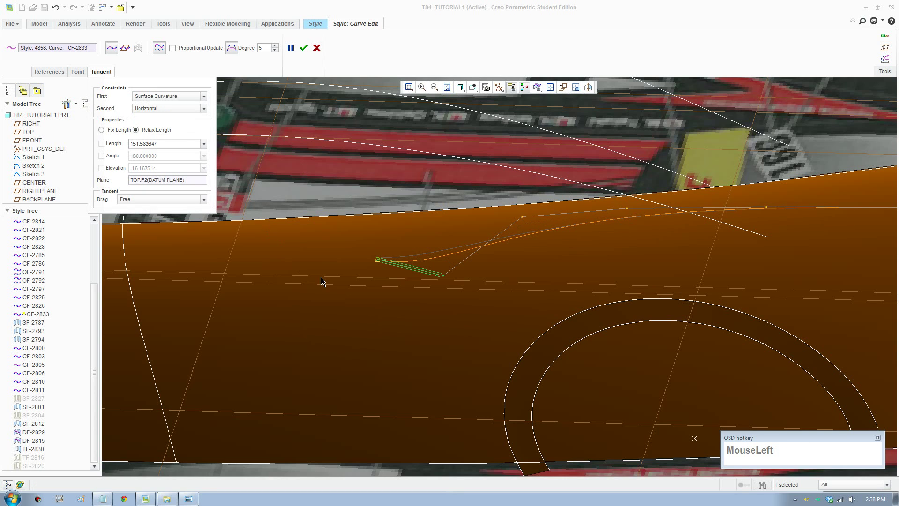
{"action": "scroll", "scroll_direction": "up", "scroll_amount": 3}
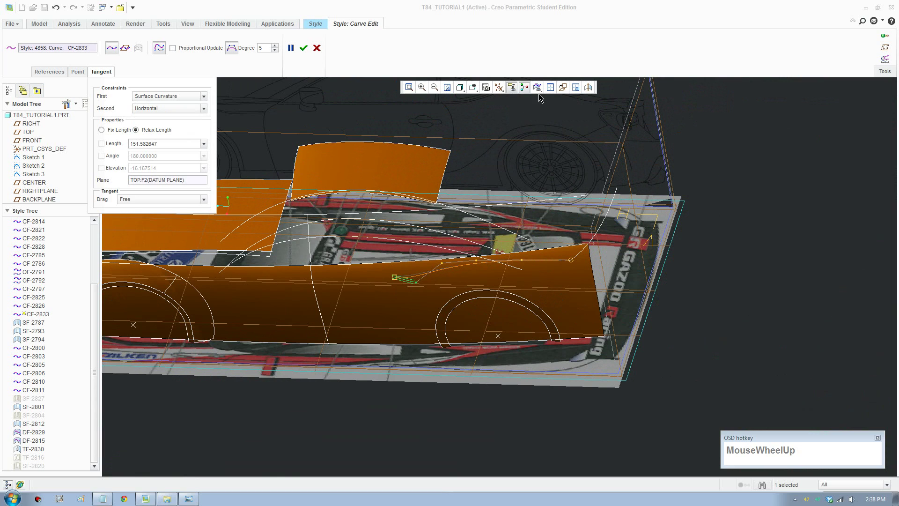
{"action": "left_click", "coordinate": [473, 92]}
{"action": "scroll", "scroll_direction": "down", "scroll_amount": 3}
{"action": "left_click", "coordinate": [488, 155]}
{"action": "scroll", "scroll_direction": "down", "scroll_amount": 3}
{"action": "scroll", "scroll_direction": "up", "scroll_amount": 3}
{"action": "left_click_drag", "start_coordinate": [539, 285], "coordinate": [535, 286]}
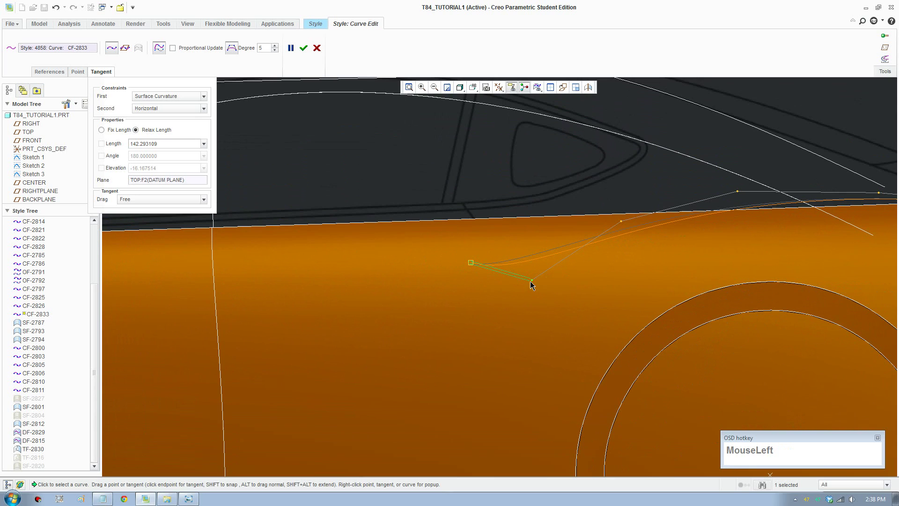
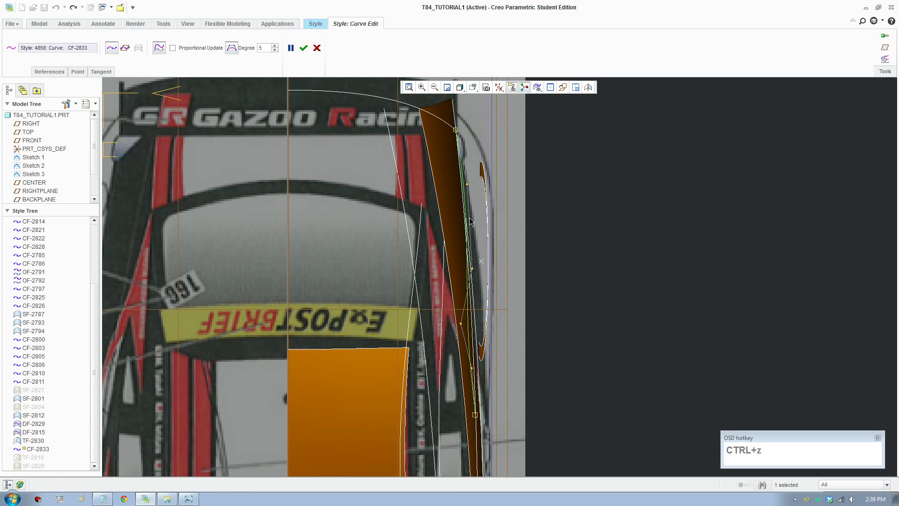
Step: Drag CF-2833's points to follow the body outline from above and along the side profile
{"action": "left_click_drag", "start_coordinate": [473, 187], "coordinate": [484, 188]}
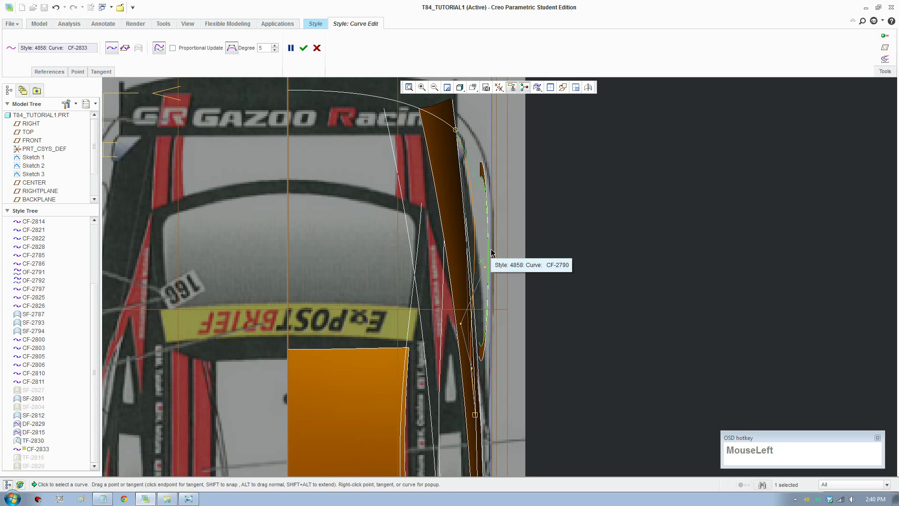
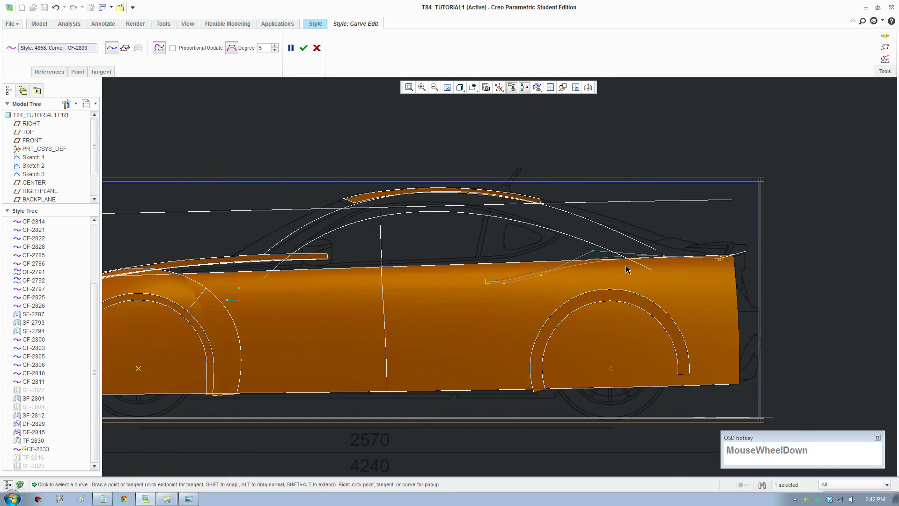
{"action": "left_click_drag", "start_coordinate": [551, 232], "coordinate": [422, 284]}
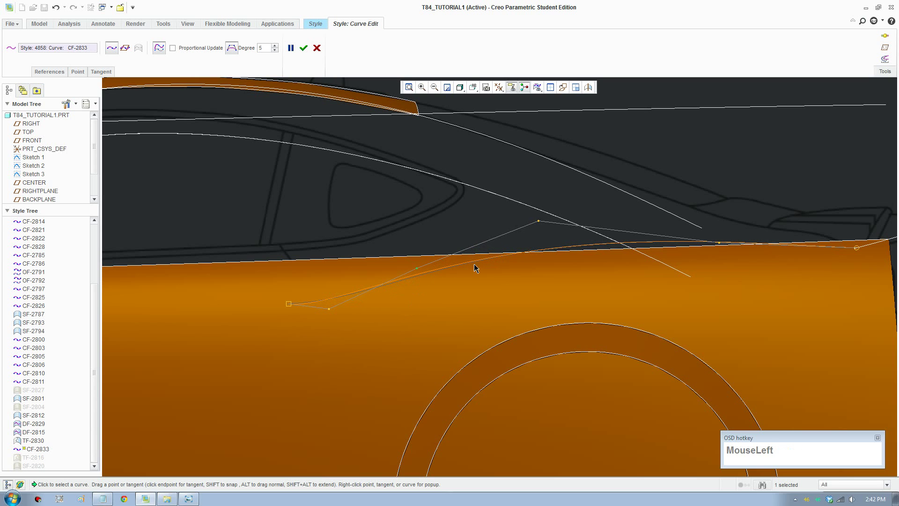
{"action": "scroll", "scroll_direction": "up", "scroll_amount": 3}
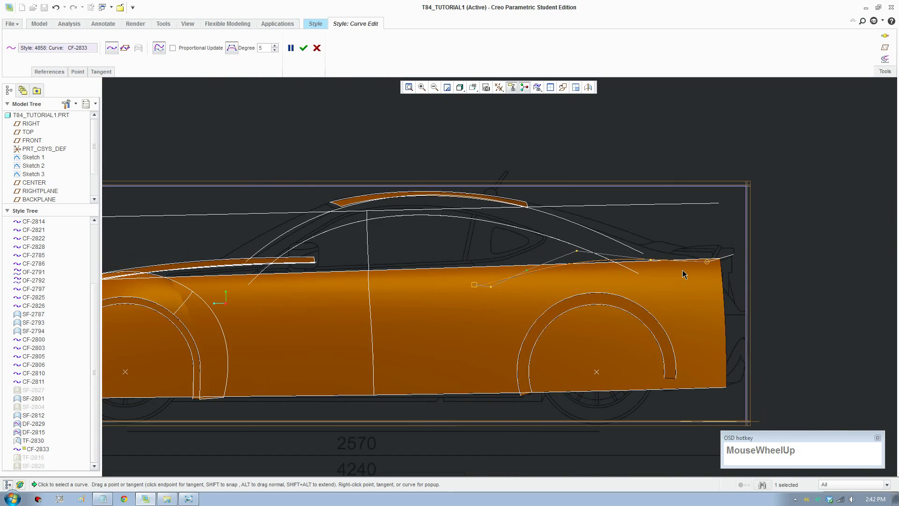
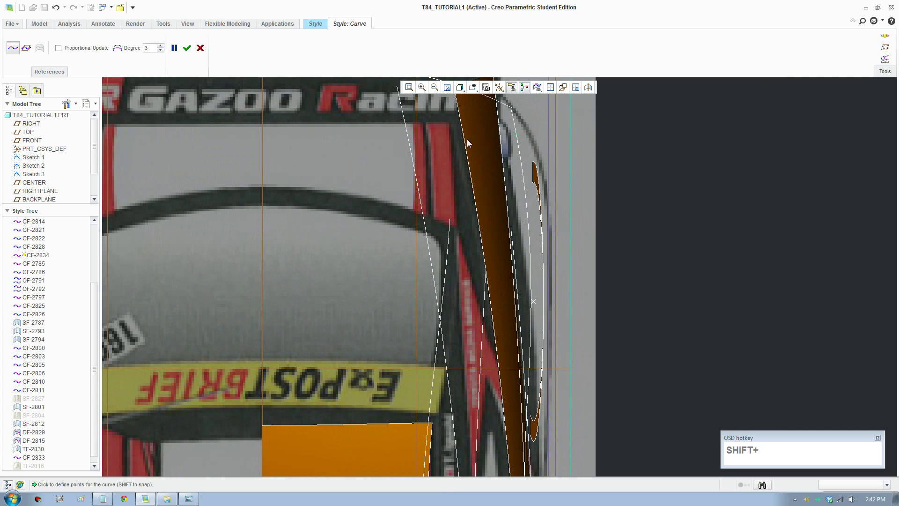
Step: Place a point of the new curve CF-2834 along the fender
{"action": "left_click", "coordinate": [446, 138]}
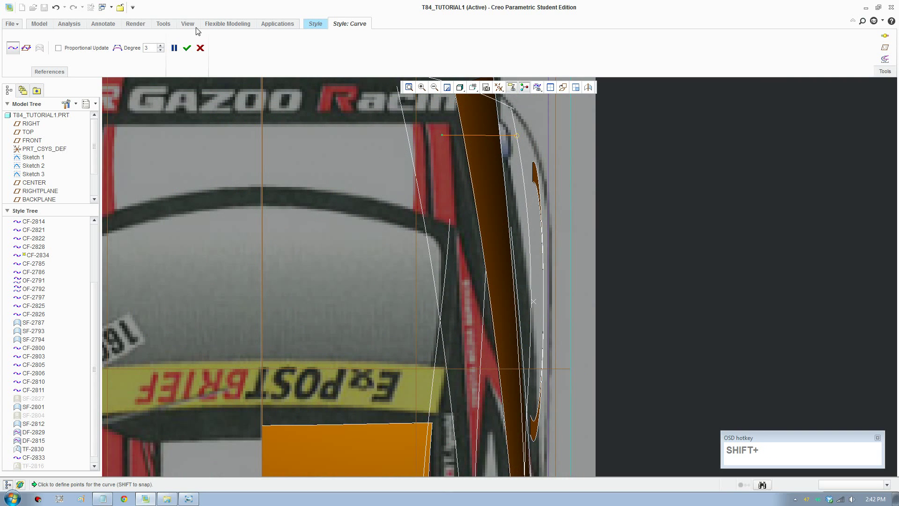
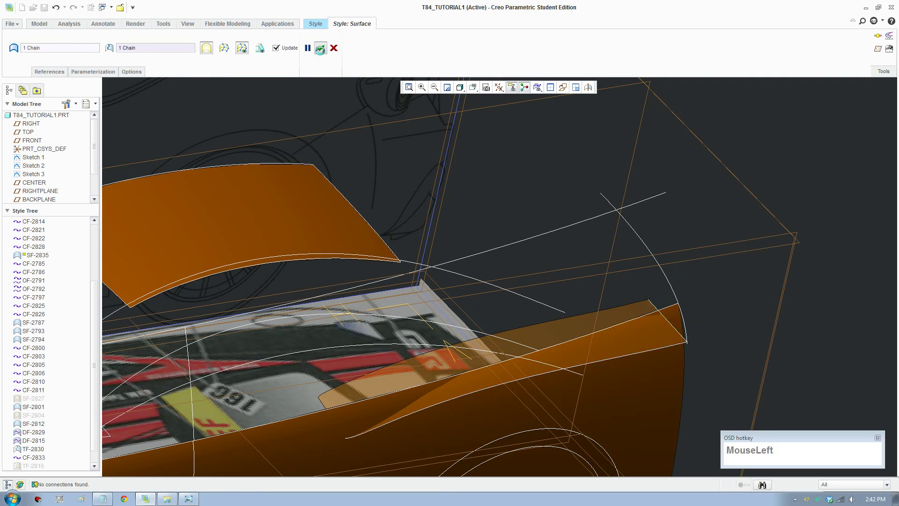
Step: Finish surface SF-2835 spanning the two fender curve chains
{"action": "scroll", "scroll_direction": "up", "scroll_amount": 3}
{"action": "left_click", "coordinate": [728, 206]}
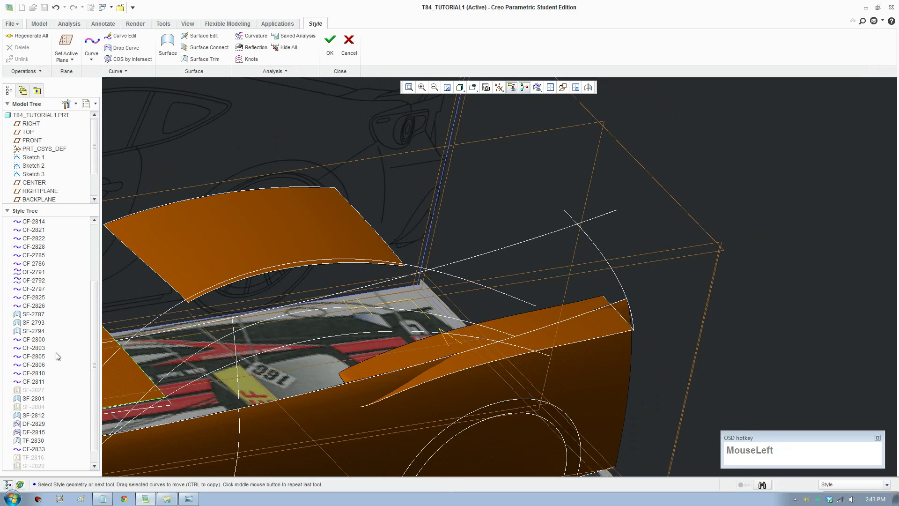
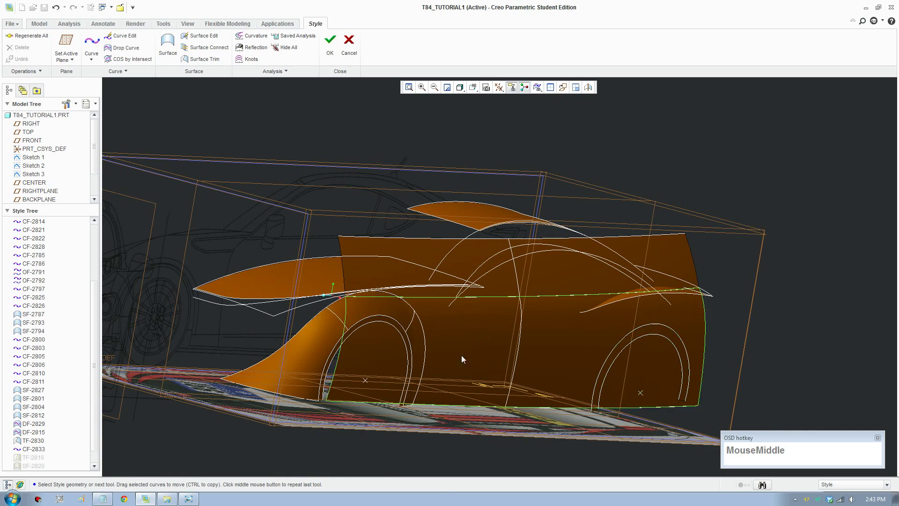
Step: Orbit the car body between top and side angles to review the rear quarter surface
{"action": "scroll", "scroll_direction": "up", "scroll_amount": 3}
{"action": "middle_click", "coordinate": [260, 358]}
{"action": "middle_click", "coordinate": [419, 355]}
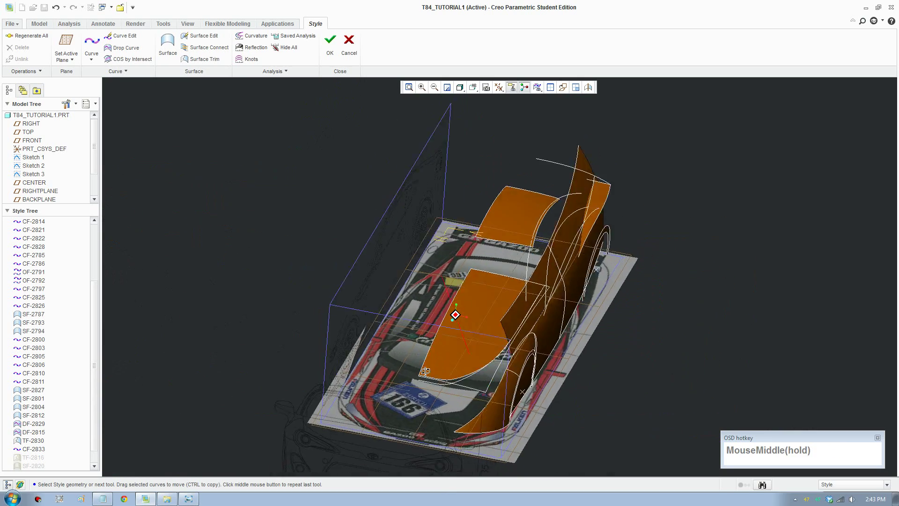
{"action": "scroll", "scroll_direction": "down", "scroll_amount": 3}
{"action": "middle_click", "coordinate": [485, 407]}
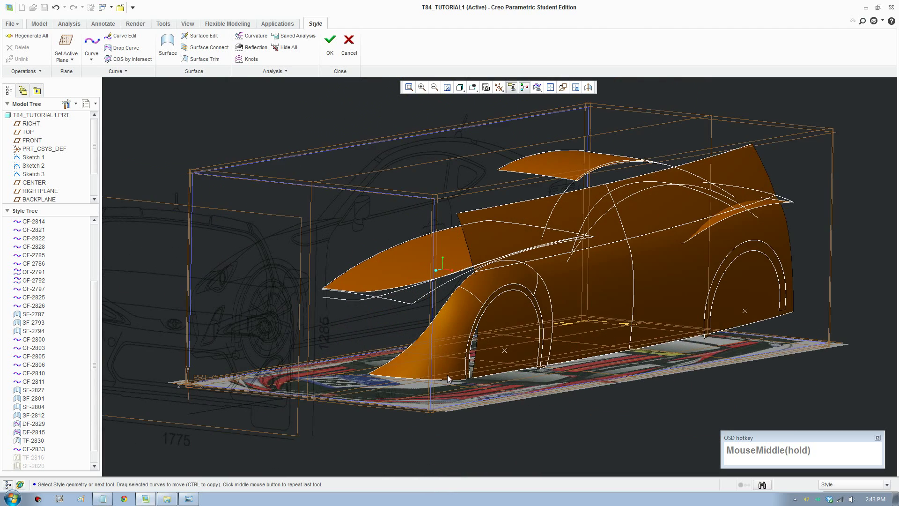
{"action": "scroll", "scroll_direction": "down", "scroll_amount": 3}
{"action": "scroll", "scroll_direction": "up", "scroll_amount": 3}
{"action": "scroll", "scroll_direction": "down", "scroll_amount": 3}
{"action": "left_click", "coordinate": [37, 41]}
{"action": "scroll", "scroll_direction": "up", "scroll_amount": 3}
{"action": "scroll", "scroll_direction": "down", "scroll_amount": 3}
Step: Unhide trim surface TF-2816 and surface SF-2820 from the Style Tree
{"action": "left_click", "coordinate": [37, 461]}
{"action": "right_click", "coordinate": [37, 462]}
{"action": "left_click", "coordinate": [56, 443]}
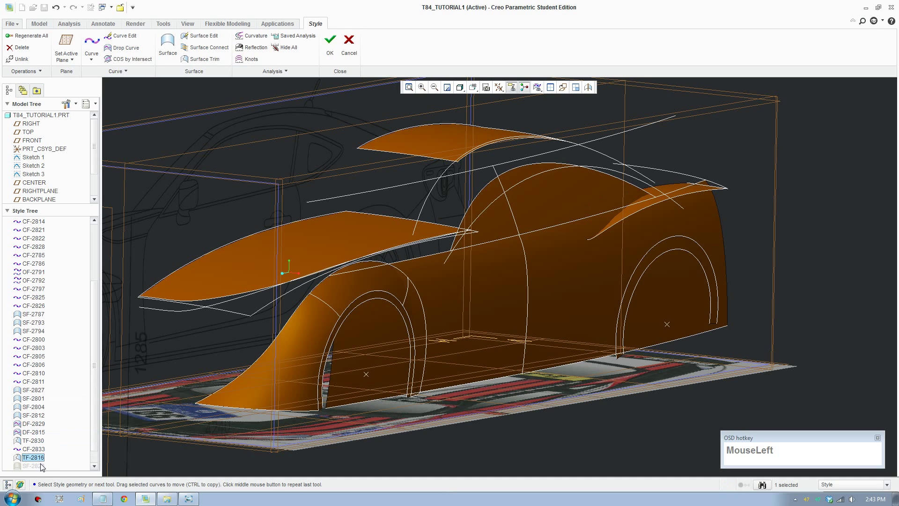
{"action": "right_click", "coordinate": [38, 468]}
{"action": "left_click", "coordinate": [60, 450]}
Step: Orbit around the front fender and wheel arch toward the car's front end
{"action": "scroll", "scroll_direction": "up", "scroll_amount": 3}
{"action": "middle_click", "coordinate": [505, 333]}
{"action": "scroll", "scroll_direction": "down", "scroll_amount": 3}
{"action": "middle_click", "coordinate": [532, 322]}
{"action": "left_click_drag", "start_coordinate": [613, 310], "coordinate": [581, 312]}
{"action": "scroll", "scroll_direction": "down", "scroll_amount": 3}
{"action": "scroll", "scroll_direction": "up", "scroll_amount": 3}
{"action": "middle_click", "coordinate": [566, 321]}
{"action": "scroll", "scroll_direction": "up", "scroll_amount": 3}
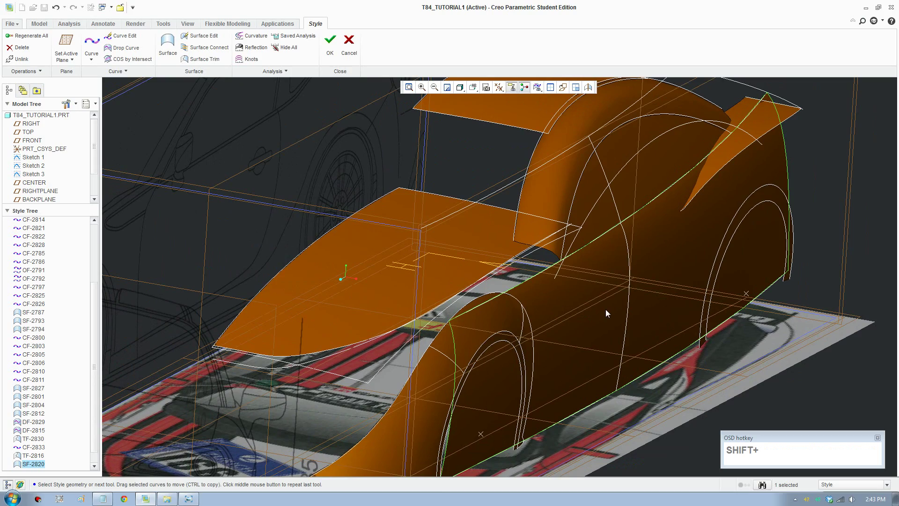
{"action": "scroll", "scroll_direction": "up", "scroll_amount": 3}
{"action": "middle_click", "coordinate": [602, 321]}
{"action": "left_click_drag", "start_coordinate": [604, 359], "coordinate": [594, 362]}
{"action": "scroll", "scroll_direction": "up", "scroll_amount": 3}
{"action": "left_click_drag", "start_coordinate": [502, 401], "coordinate": [519, 368]}
{"action": "scroll", "scroll_direction": "down", "scroll_amount": 3}
{"action": "middle_click", "coordinate": [517, 369]}
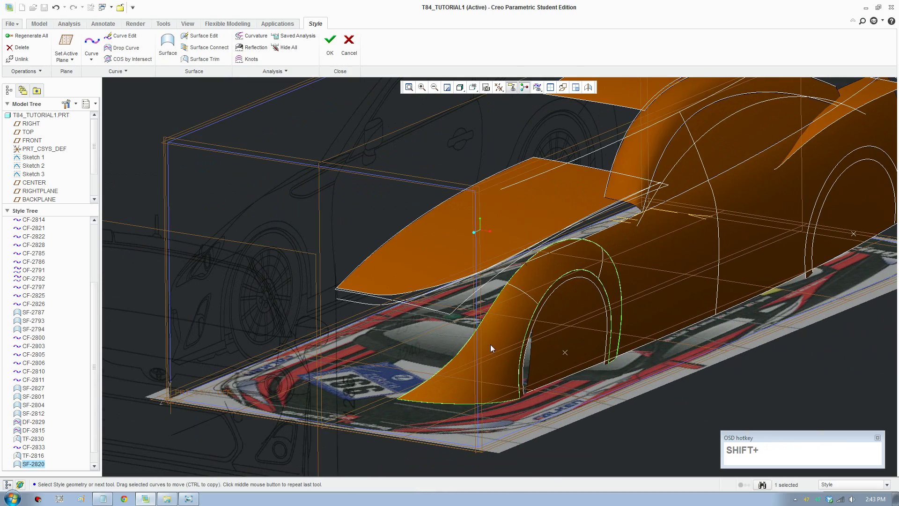
{"action": "key", "text": "F8"}
{"action": "middle_click", "coordinate": [407, 342]}
{"action": "middle_click", "coordinate": [434, 362]}
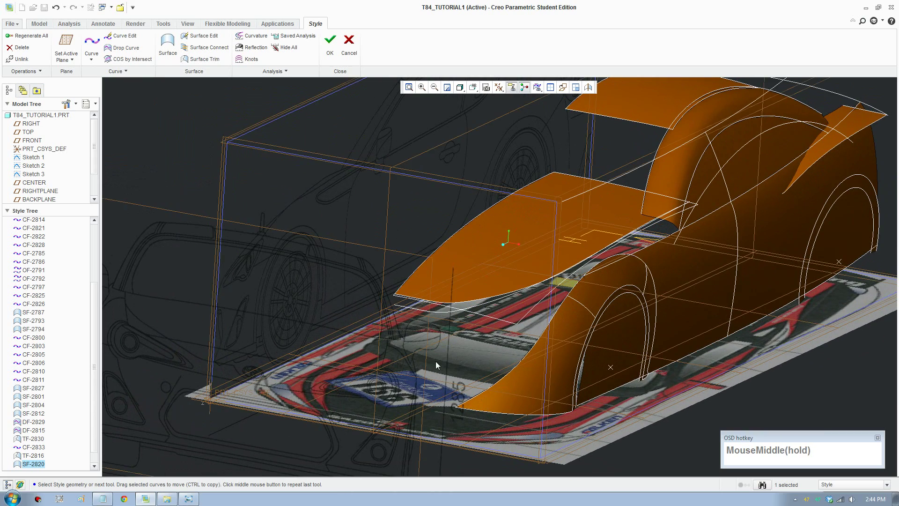
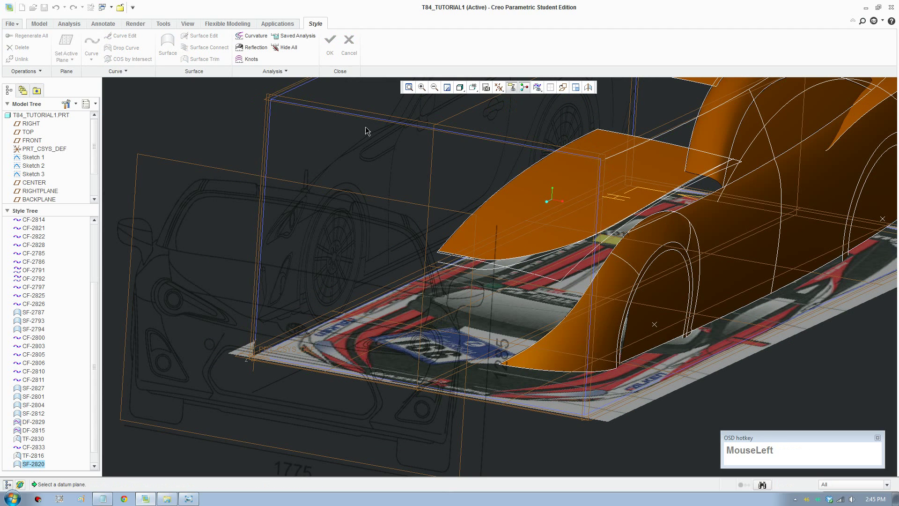
{"action": "scroll", "scroll_direction": "up", "scroll_amount": 3}
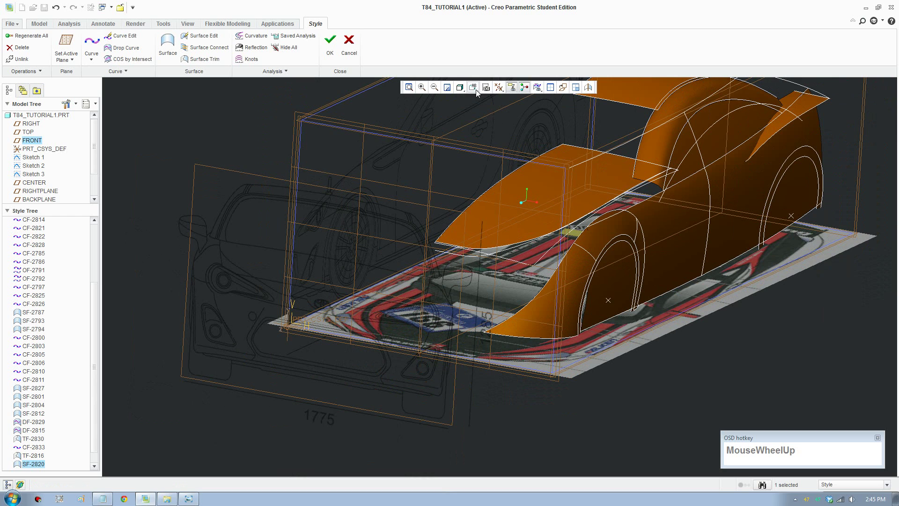
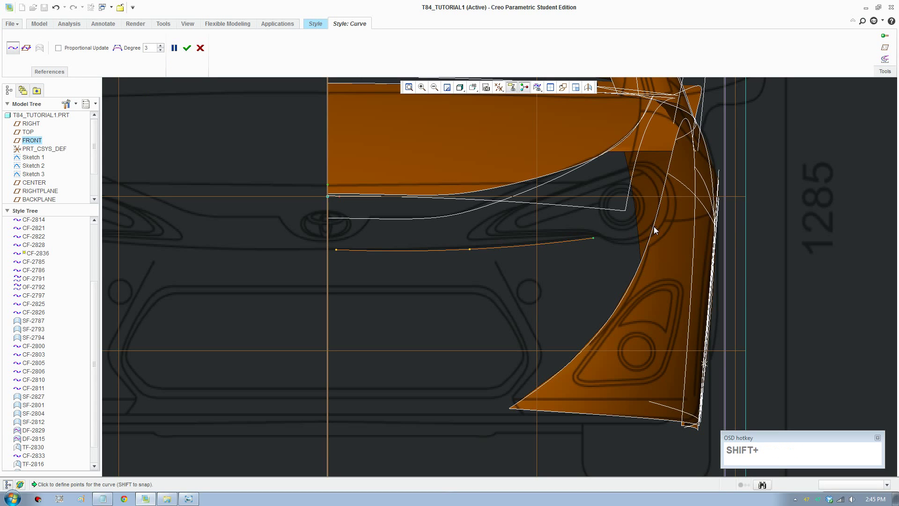
Step: Sketch the bumper curve CF-2836 from the centre line to the fender edge
{"action": "left_click", "coordinate": [659, 231]}
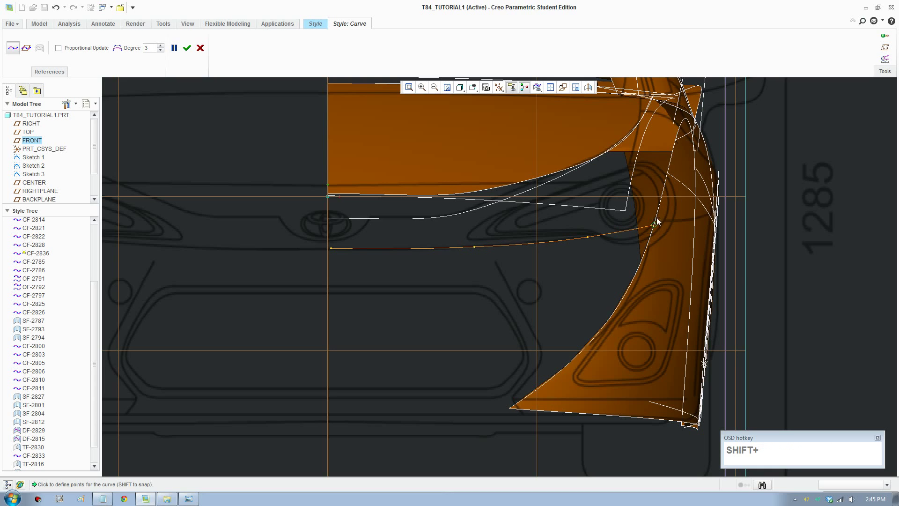
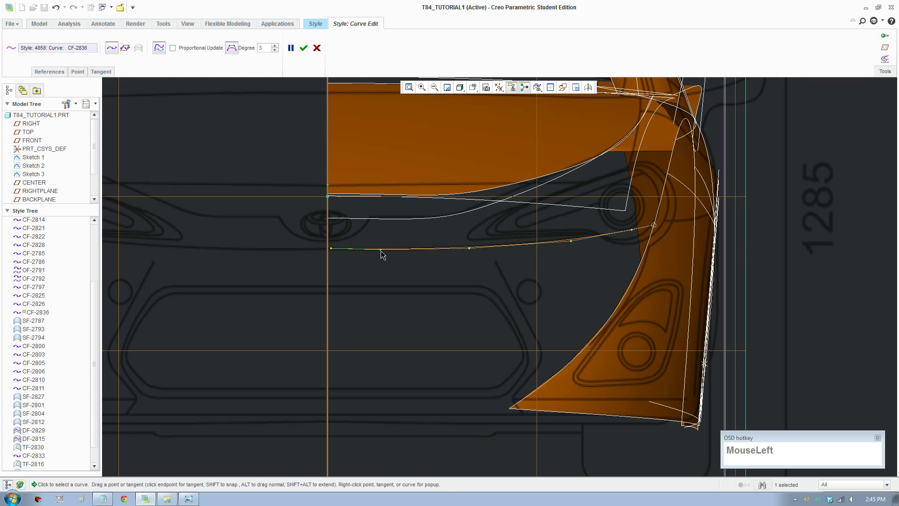
{"action": "right_click", "coordinate": [385, 254]}
{"action": "left_click", "coordinate": [395, 266]}
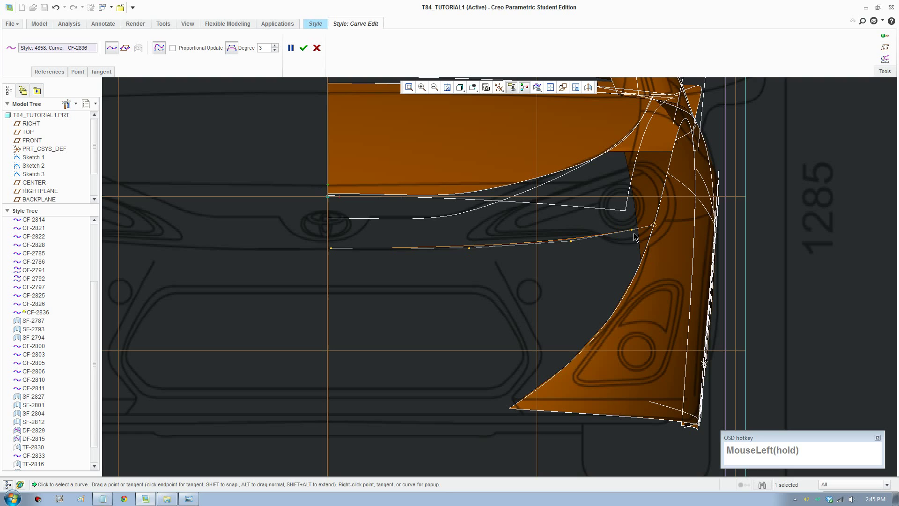
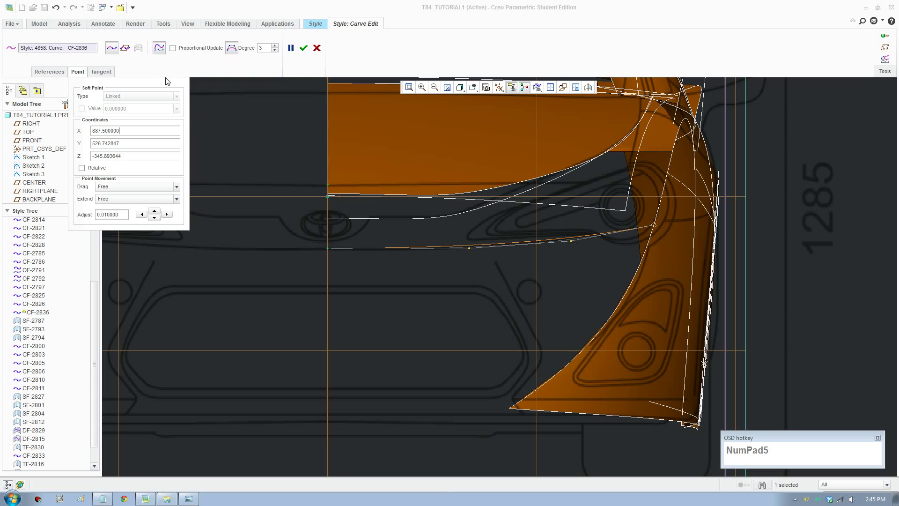
Step: Reshape the bumper curve's end point and its end tangent in Curve Edit
{"action": "left_click_drag", "start_coordinate": [472, 253], "coordinate": [479, 259]}
{"action": "left_click_drag", "start_coordinate": [480, 259], "coordinate": [318, 75]}
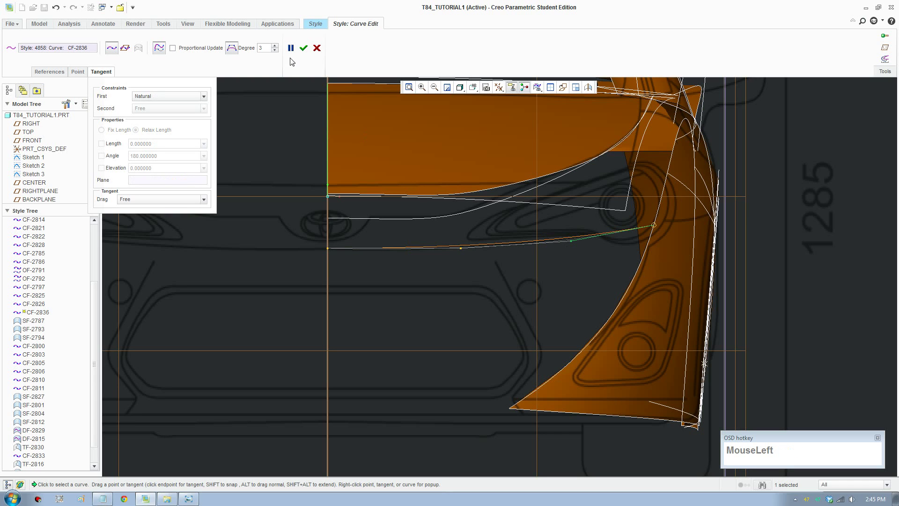
{"action": "scroll", "scroll_direction": "up", "scroll_amount": 3}
Step: Copy bumper curve CF-2836 into an unlinked duplicate CF-2837 and position it
{"action": "middle_click", "coordinate": [537, 359]}
{"action": "scroll", "scroll_direction": "down", "scroll_amount": 3}
{"action": "left_click", "coordinate": [125, 74]}
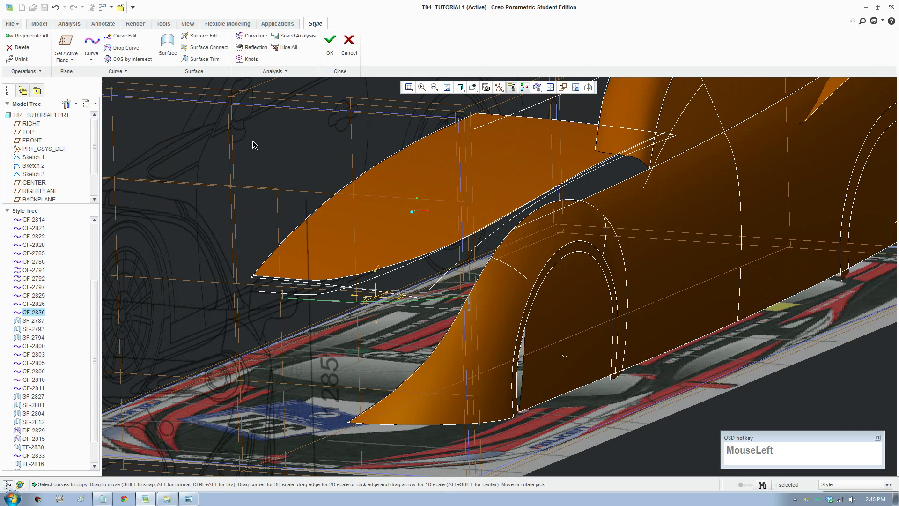
{"action": "scroll", "scroll_direction": "down", "scroll_amount": 3}
{"action": "left_click", "coordinate": [493, 141]}
{"action": "scroll", "scroll_direction": "down", "scroll_amount": 3}
{"action": "left_click_drag", "start_coordinate": [463, 236], "coordinate": [320, 72]}
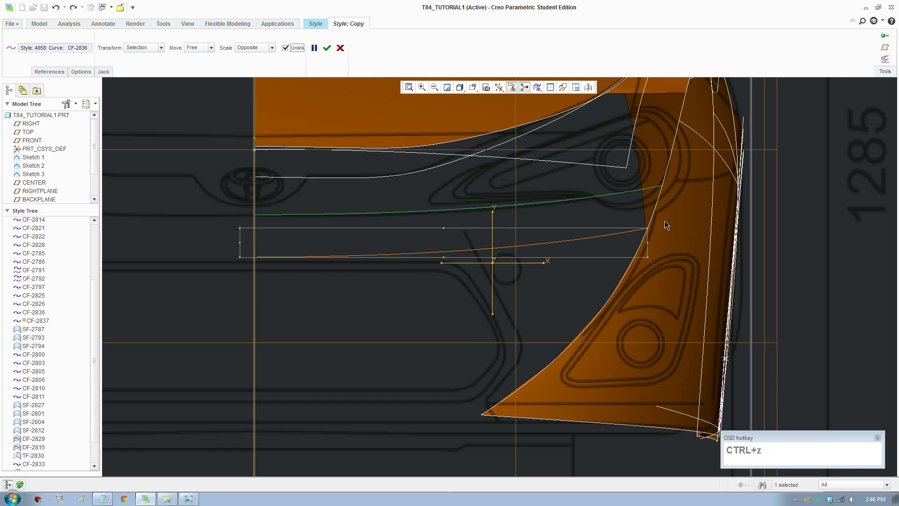
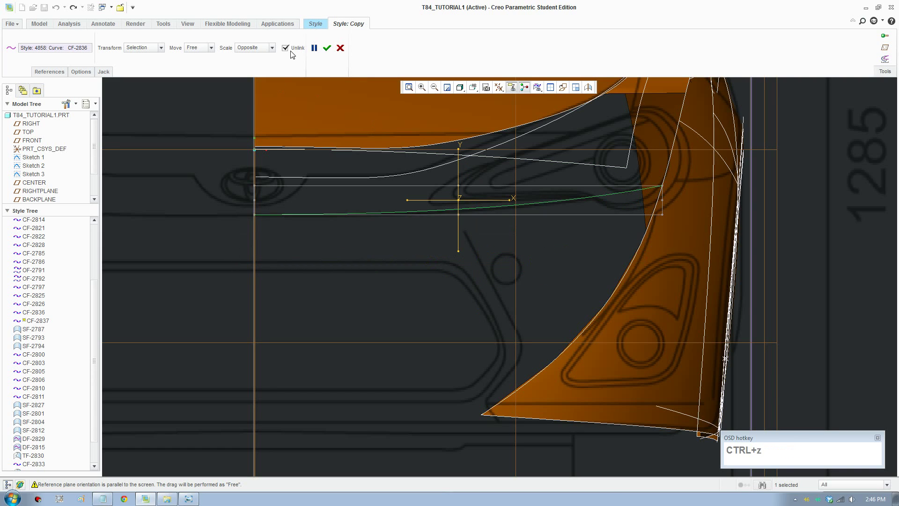
{"action": "left_click", "coordinate": [331, 51]}
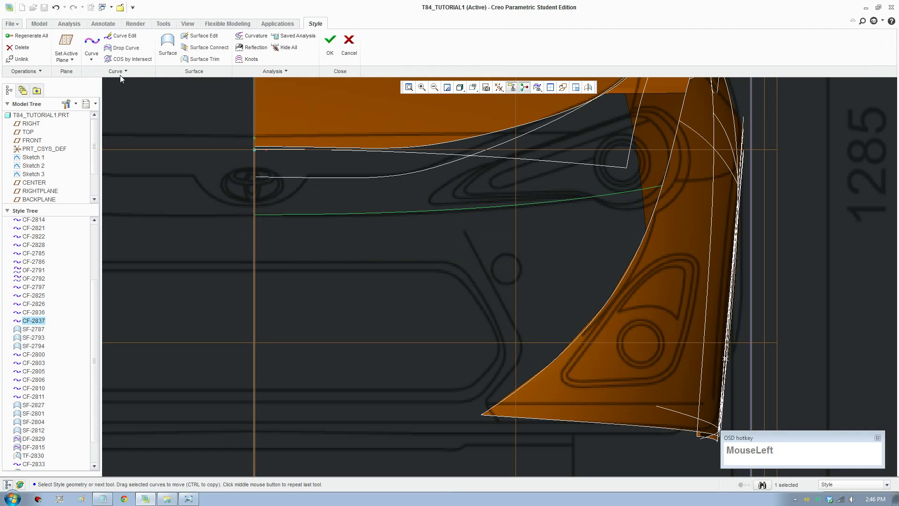
{"action": "left_click", "coordinate": [26, 64]}
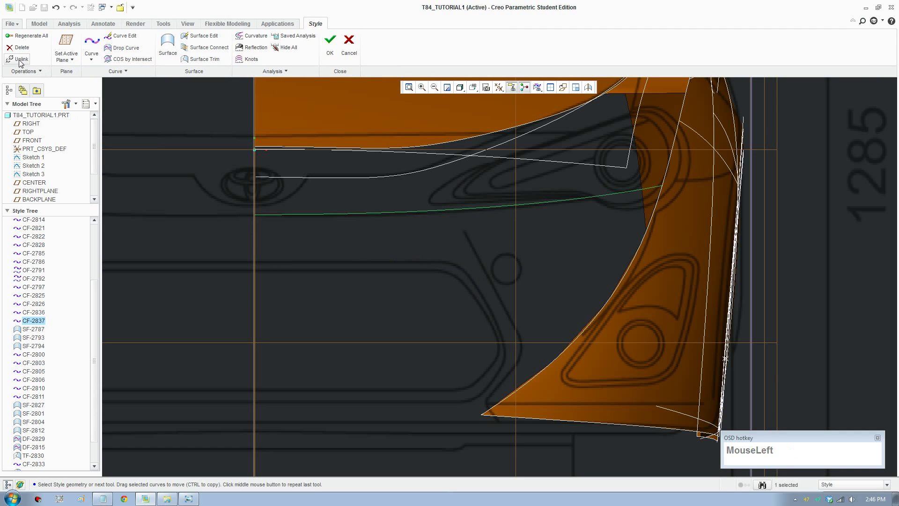
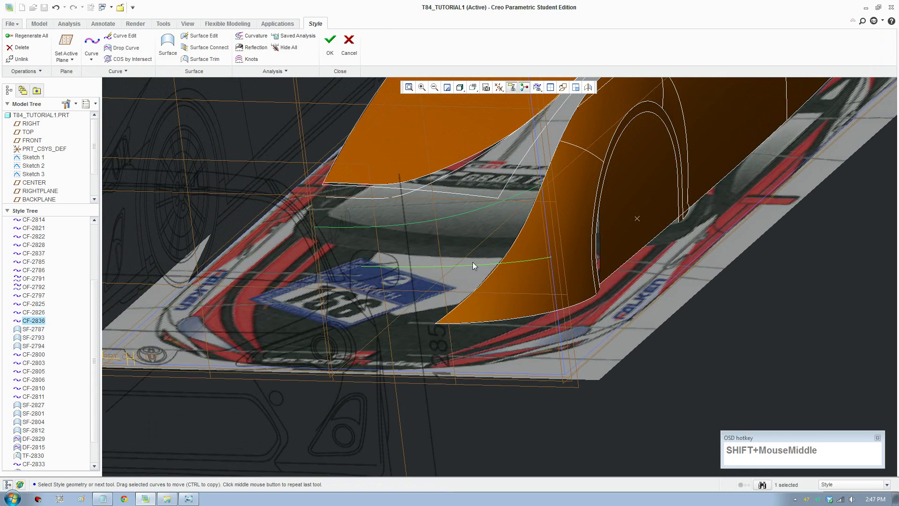
Step: Copy the bumper curve and move it down along the bumper bottom in Front view
{"action": "left_click", "coordinate": [474, 268]}
{"action": "key", "text": "Delete"}
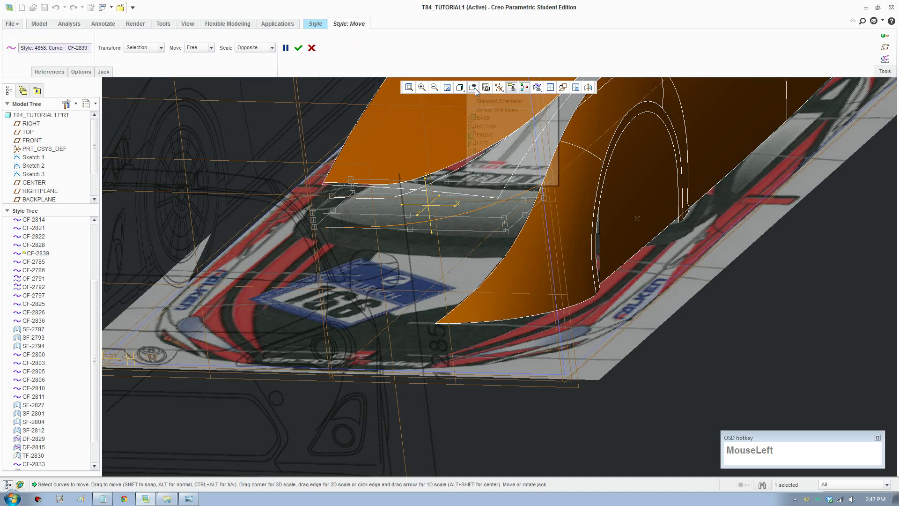
{"action": "scroll", "scroll_direction": "down", "scroll_amount": 3}
{"action": "left_click", "coordinate": [491, 139]}
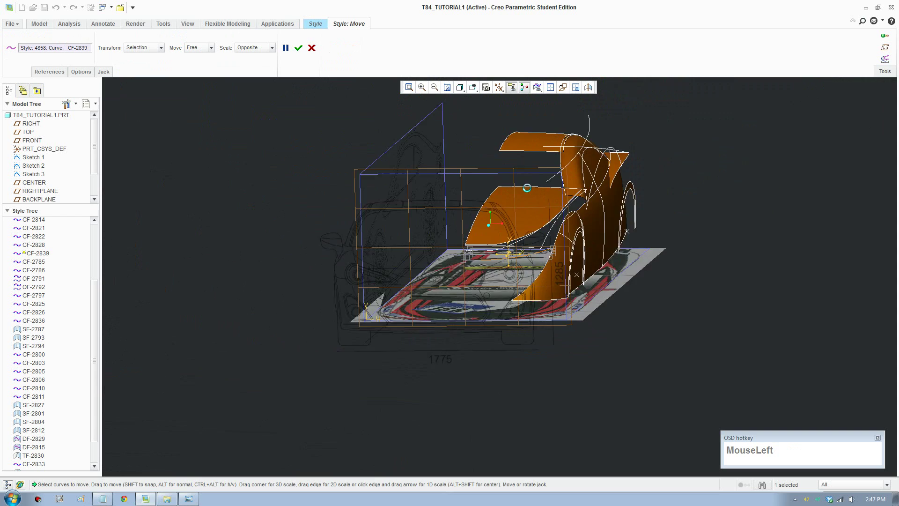
{"action": "left_click", "coordinate": [559, 289]}
{"action": "scroll", "scroll_direction": "down", "scroll_amount": 3}
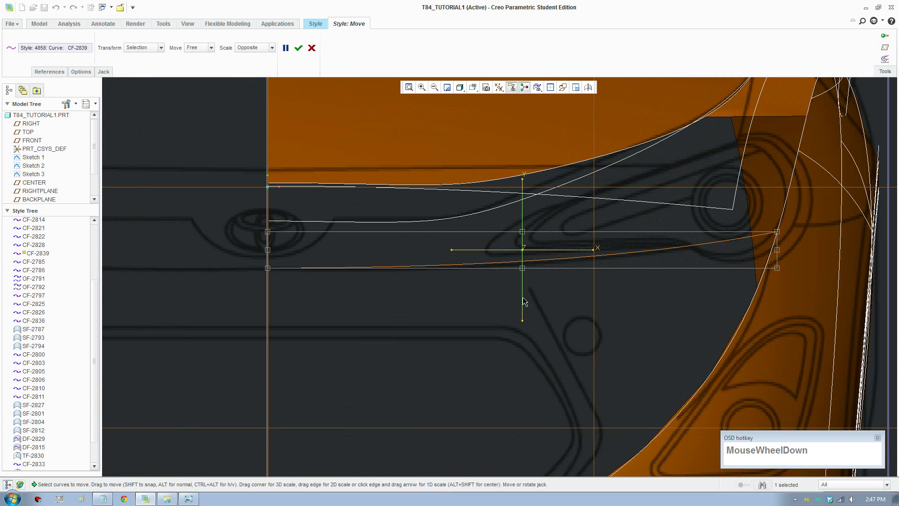
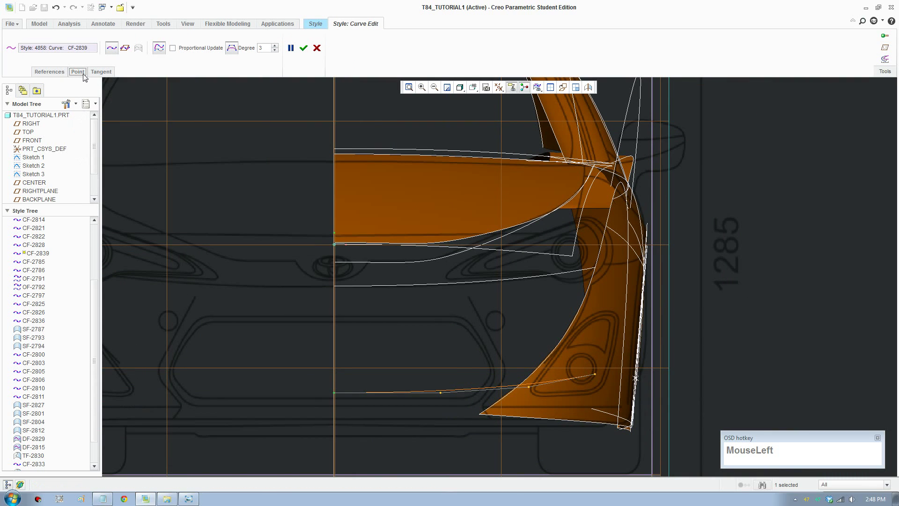
Step: Set the lower curve CF-2839's end point X coordinate to 887.5
{"action": "key", "text": "KP_8"}
{"action": "key", "text": "KP_Decimal"}
{"action": "key", "text": "KP_5"}
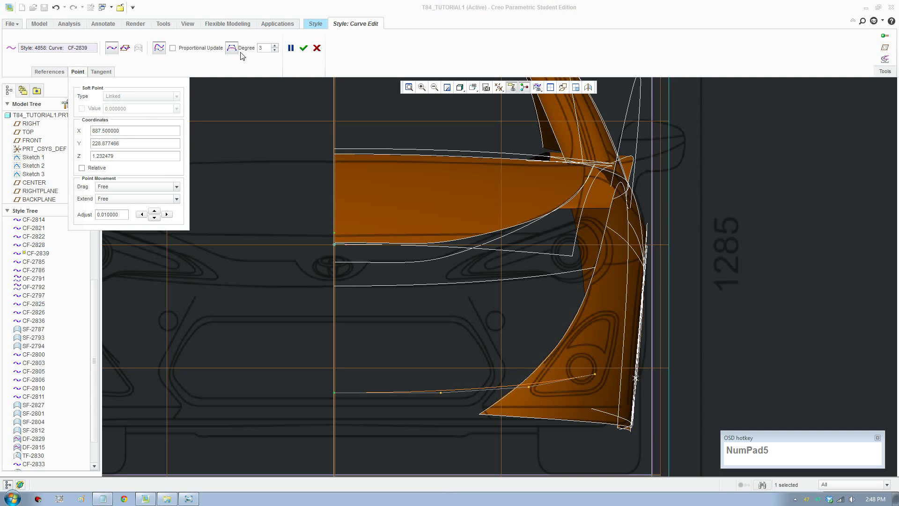
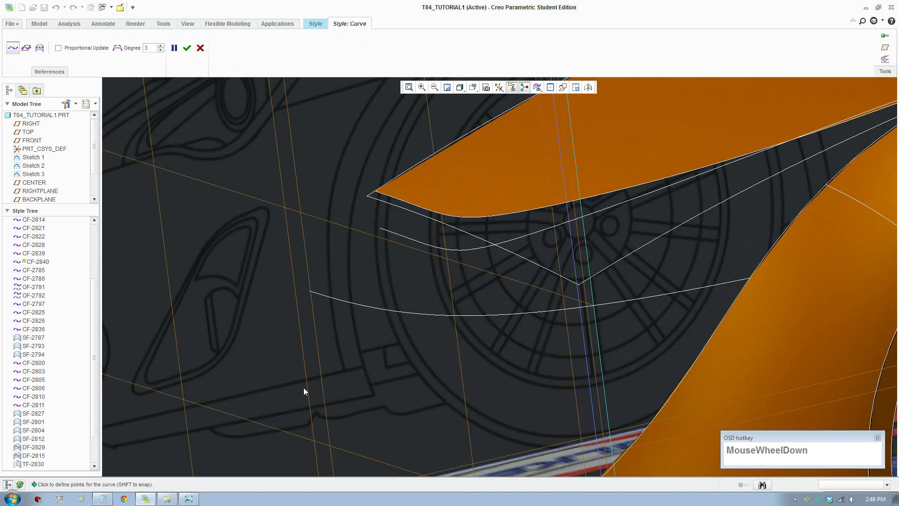
Step: Draw connecting curves CF-2840 and CF-2841 between the upper and lower bumper curve ends
{"action": "scroll", "scroll_direction": "up", "scroll_amount": 3}
{"action": "middle_click", "coordinate": [331, 386]}
{"action": "left_click", "coordinate": [338, 356]}
{"action": "left_click", "coordinate": [325, 228]}
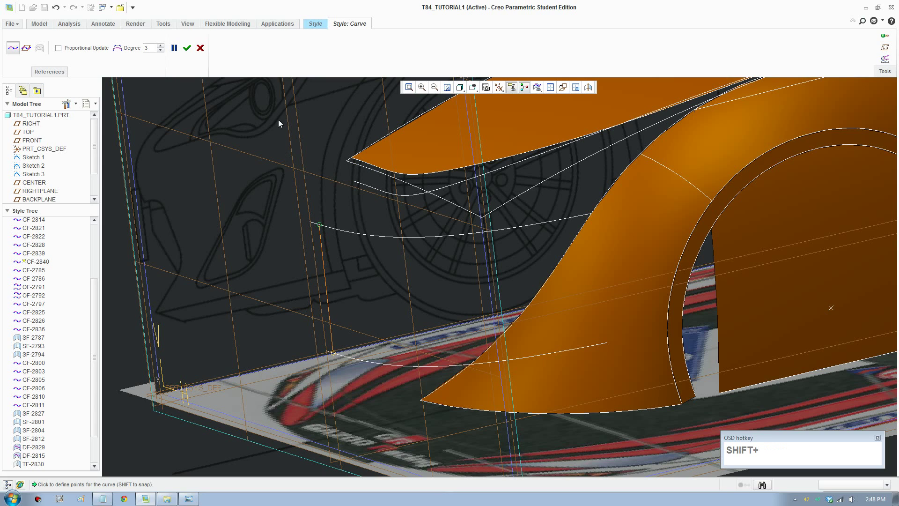
{"action": "middle_click", "coordinate": [525, 242]}
{"action": "left_click", "coordinate": [551, 227]}
{"action": "left_click", "coordinate": [564, 356]}
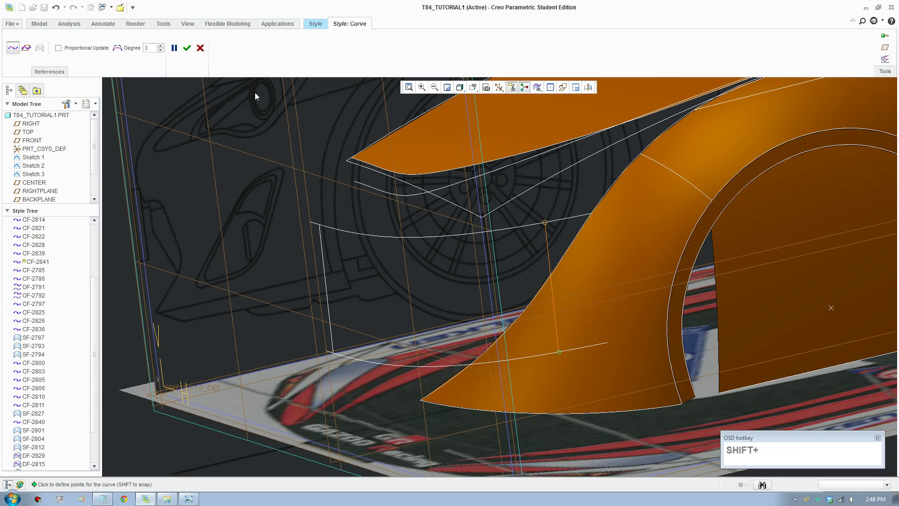
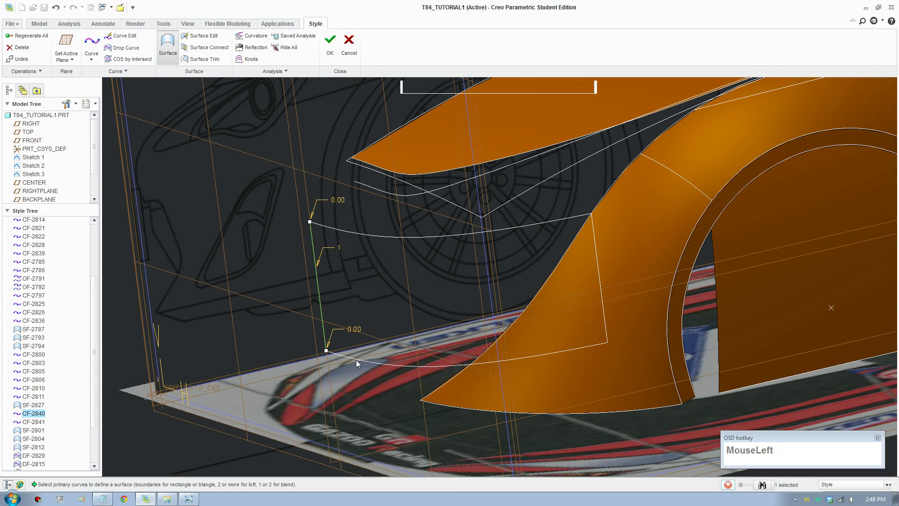
Step: Create bumper surface SF-2842 from the four boundary curves and inspect it
{"action": "left_click", "coordinate": [394, 367]}
{"action": "left_click", "coordinate": [605, 283]}
{"action": "left_click", "coordinate": [325, 59]}
{"action": "scroll", "scroll_direction": "up", "scroll_amount": 3}
{"action": "left_click", "coordinate": [658, 322]}
{"action": "middle_click", "coordinate": [637, 261]}
{"action": "left_click_drag", "start_coordinate": [682, 255], "coordinate": [303, 321]}
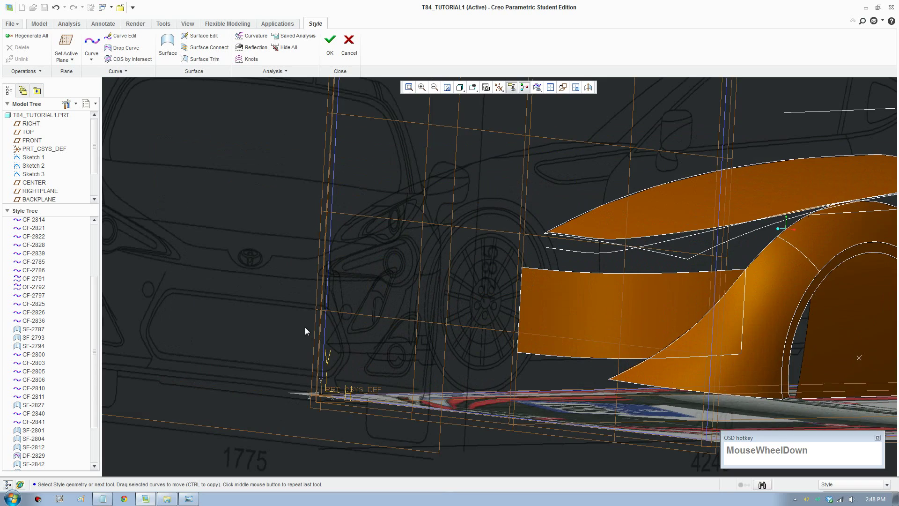
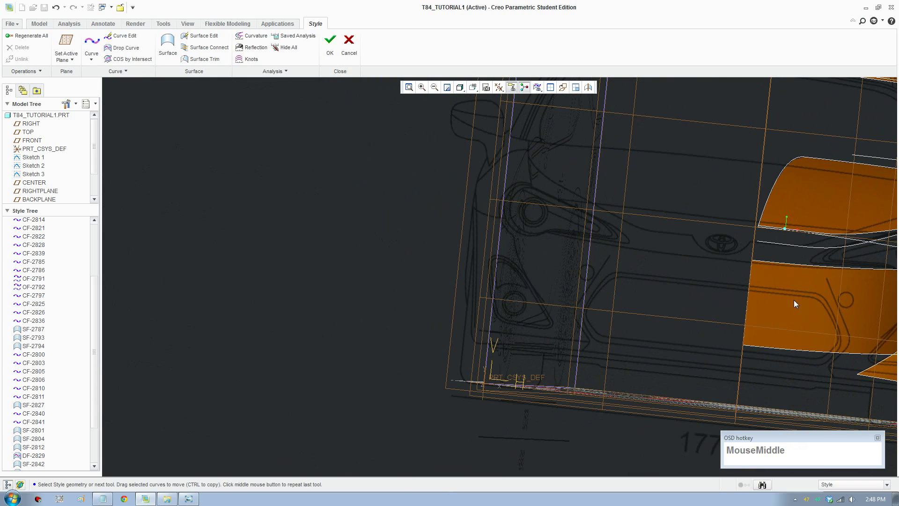
{"action": "scroll", "scroll_direction": "up", "scroll_amount": 3}
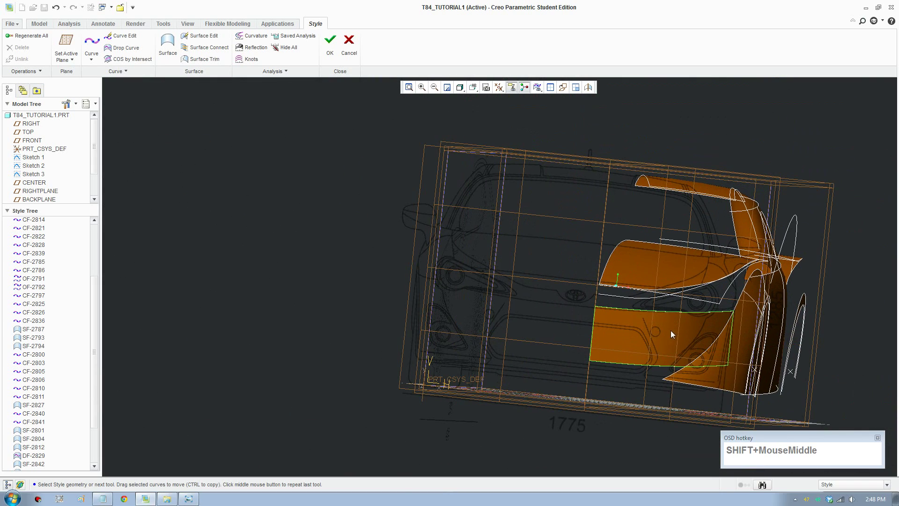
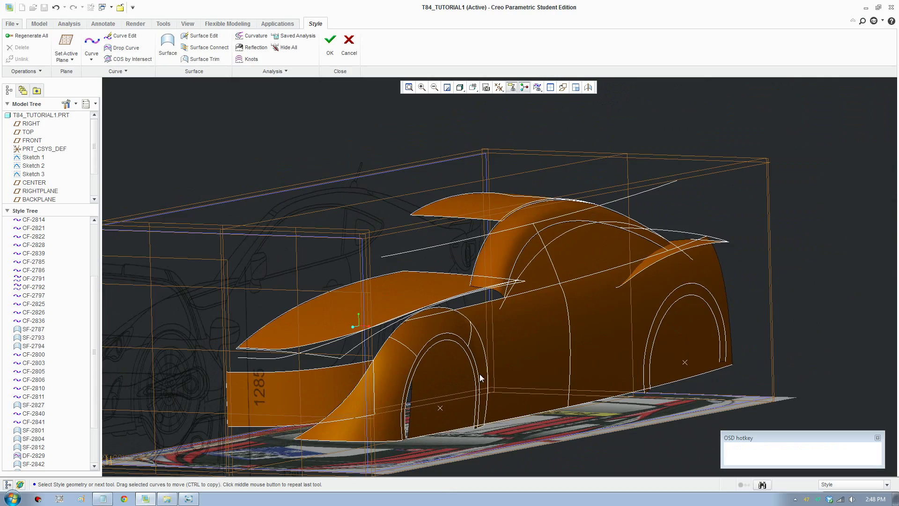
{"action": "left_click_drag", "start_coordinate": [509, 357], "coordinate": [417, 362]}
{"action": "scroll", "scroll_direction": "up", "scroll_amount": 3}
{"action": "middle_click", "coordinate": [633, 391]}
{"action": "scroll", "scroll_direction": "down", "scroll_amount": 3}
{"action": "middle_click", "coordinate": [617, 375]}
{"action": "left_click", "coordinate": [567, 182]}
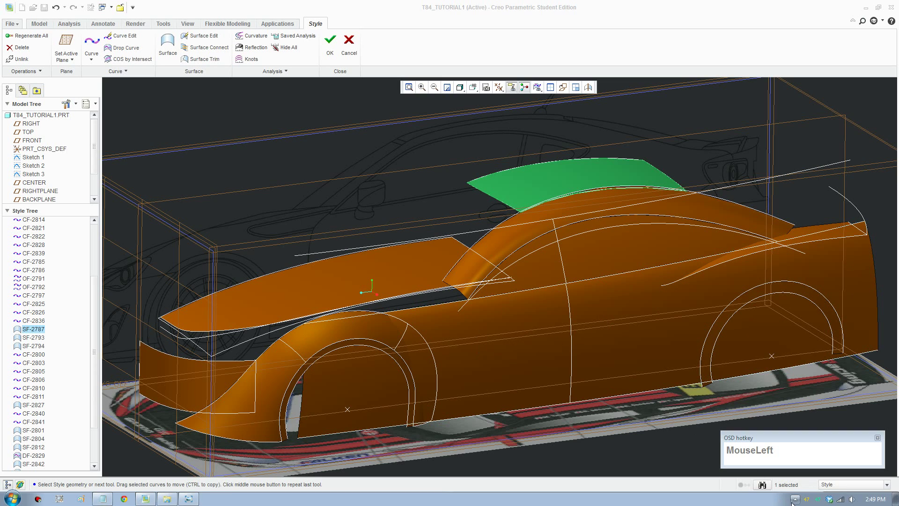
{"action": "scroll", "scroll_direction": "up", "scroll_amount": 3}
{"action": "scroll", "scroll_direction": "down", "scroll_amount": 3}
{"action": "left_click", "coordinate": [446, 150]}
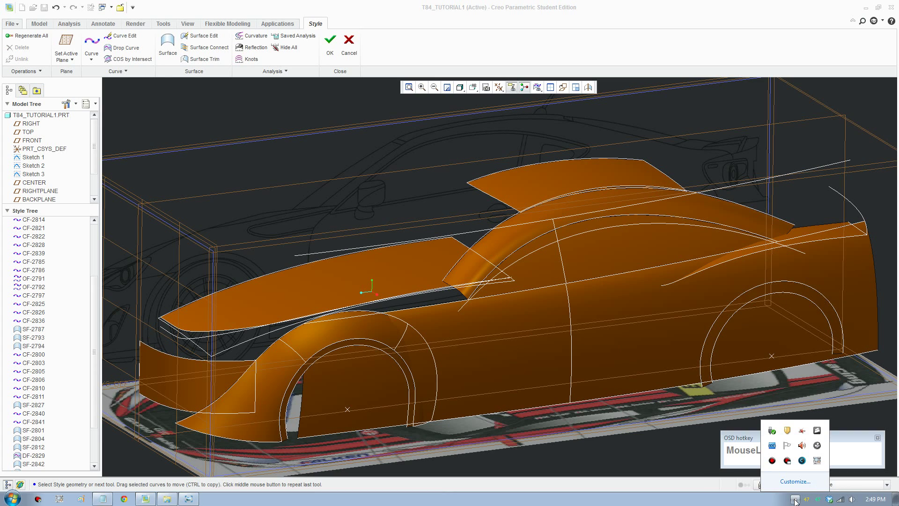